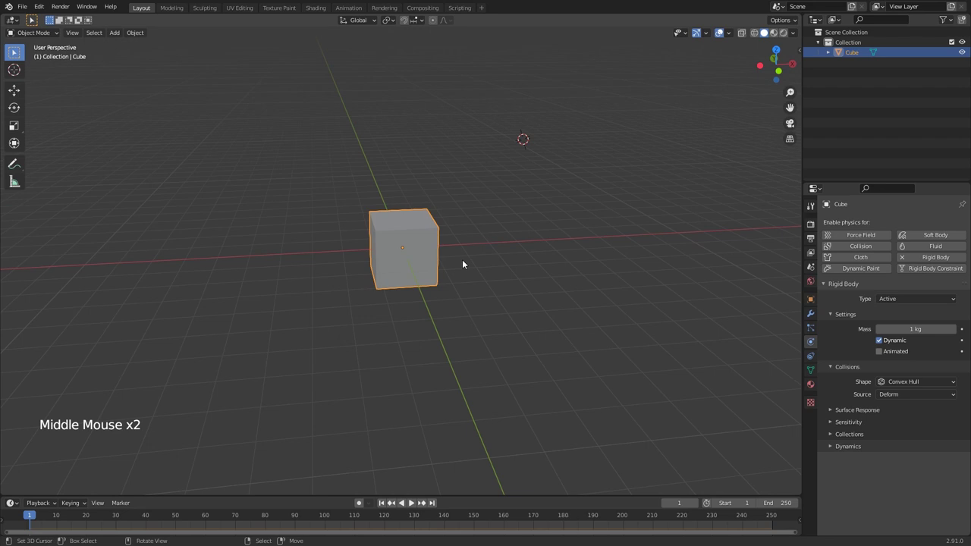
# Step: Raise the cube and add a plane beneath it, scaled up large
pyautogui.middleClick(456, 269)
pyautogui.press('g')
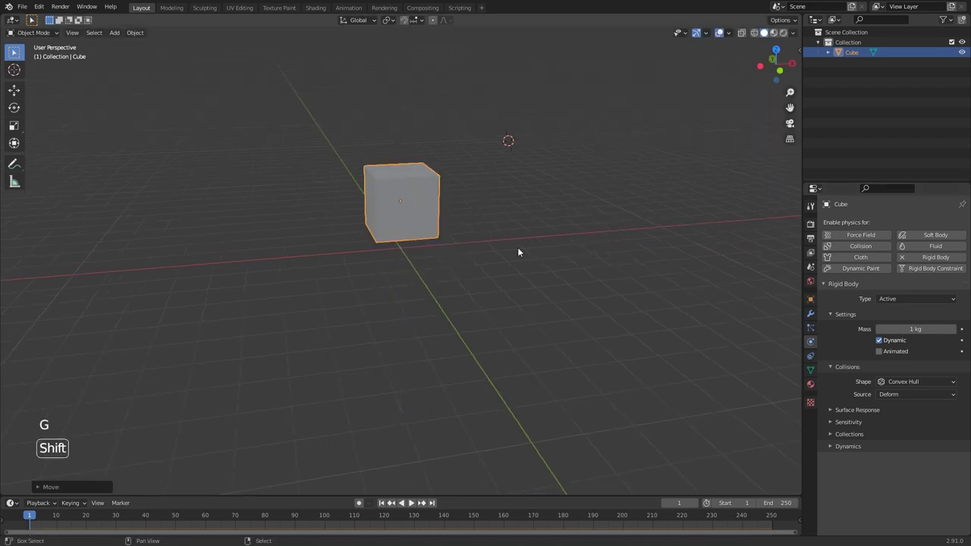
pyautogui.press('shift+a')
pyautogui.press('alt+g')
pyautogui.press('s')
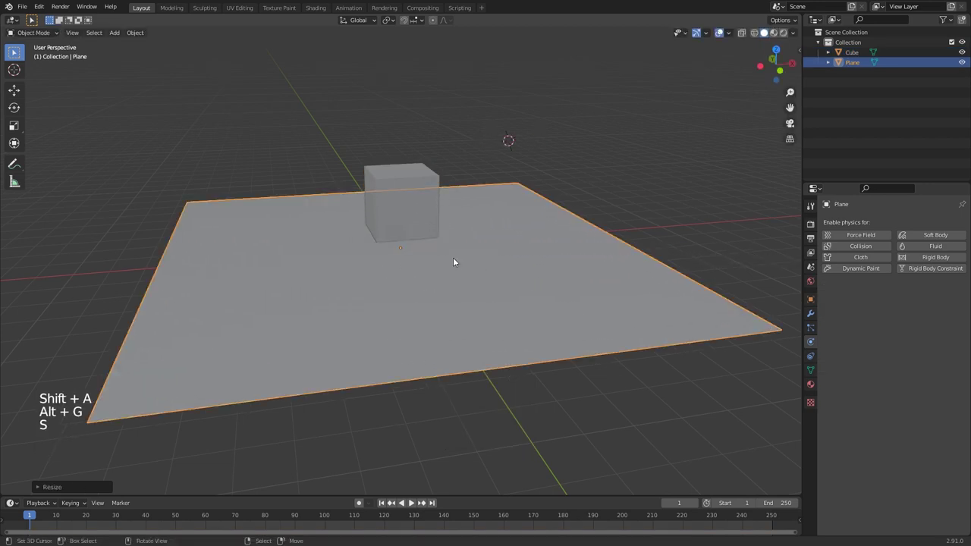
# Step: Give the plane a Rigid Body and set its type to Passive
pyautogui.click(931, 261)
pyautogui.doubleClick(910, 315)
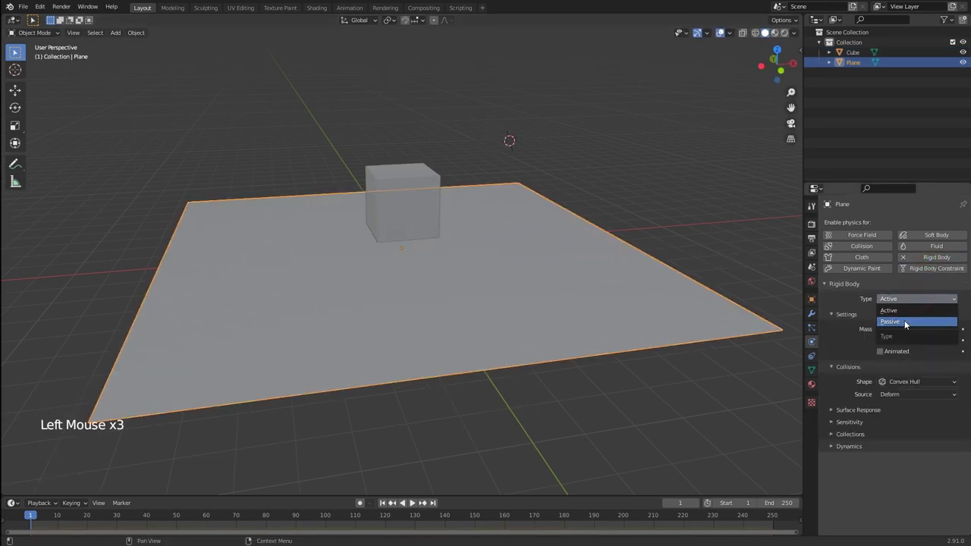
pyautogui.middleClick(543, 313)
pyautogui.click(388, 506)
pyautogui.middleClick(444, 375)
pyautogui.press('shift+space')
pyautogui.press('shift+space')
# Step: Select the cube and tilt it by rotating on several axes
pyautogui.middleClick(425, 244)
pyautogui.rightClick(428, 207)
pyautogui.click(385, 504)
pyautogui.press('r')
pyautogui.middleClick(481, 233)
pyautogui.press('r')
pyautogui.middleClick(501, 225)
pyautogui.press('r')
# Step: Nudge the tilted cube's position above the plane and confirm its angle
pyautogui.middleClick(403, 288)
pyautogui.press('g')
pyautogui.middleClick(439, 227)
pyautogui.rightClick(444, 267)
pyautogui.press('s')
pyautogui.click(388, 504)
pyautogui.middleClick(446, 320)
pyautogui.middleClick(459, 311)
pyautogui.rightClick(418, 198)
pyautogui.middleClick(421, 199)
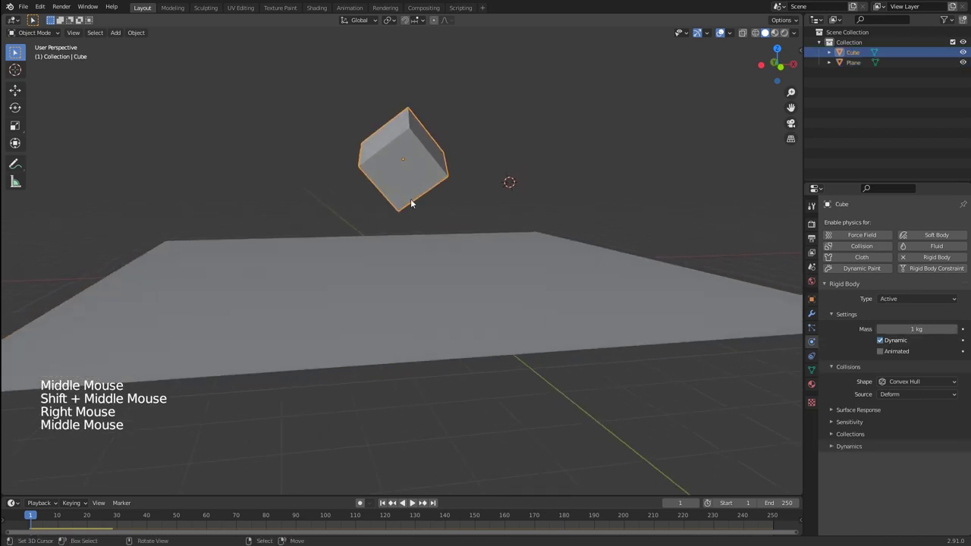
# Step: Tick Animated on the cube's rigid body and switch on Auto Keying at frame 1
pyautogui.middleClick(423, 274)
pyautogui.scroll(-3)
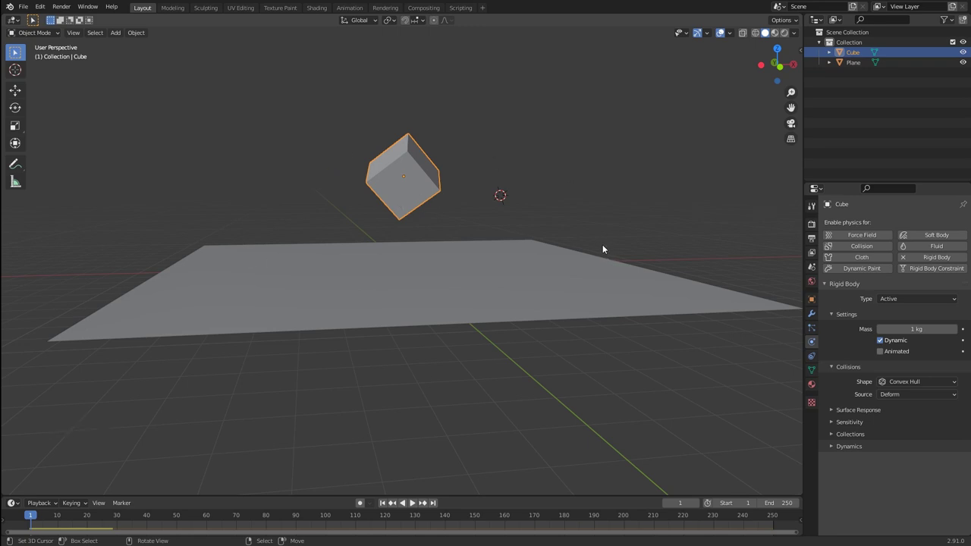
pyautogui.middleClick(452, 197)
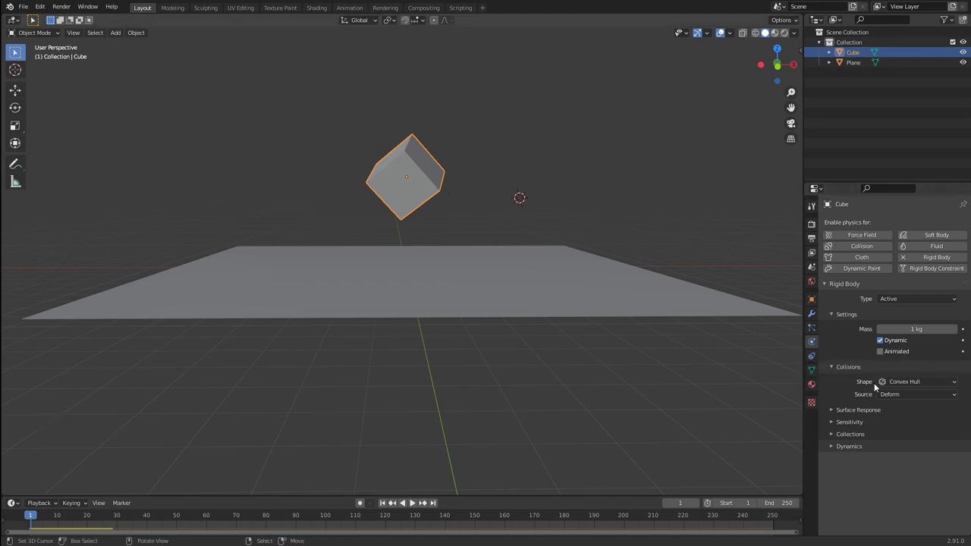
pyautogui.click(885, 354)
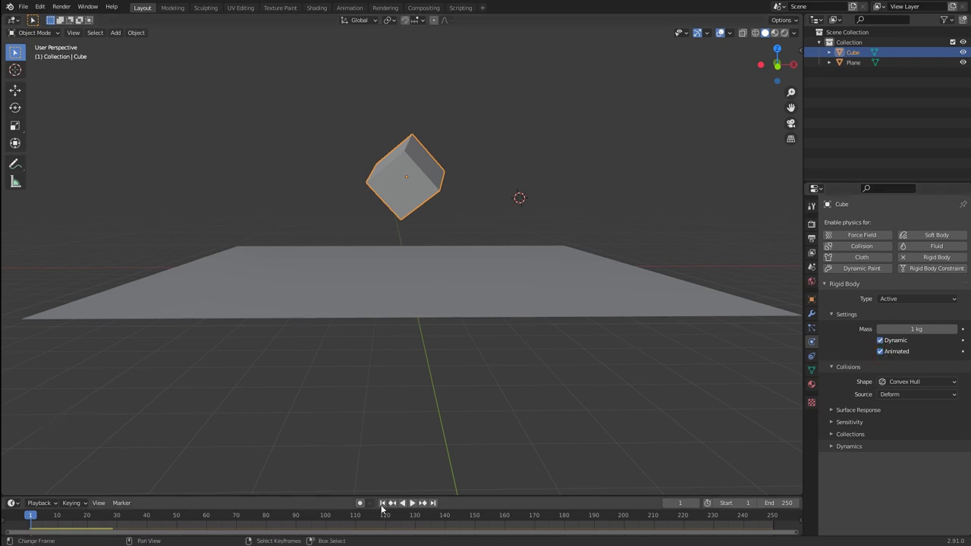
pyautogui.click(362, 505)
pyautogui.middleClick(438, 303)
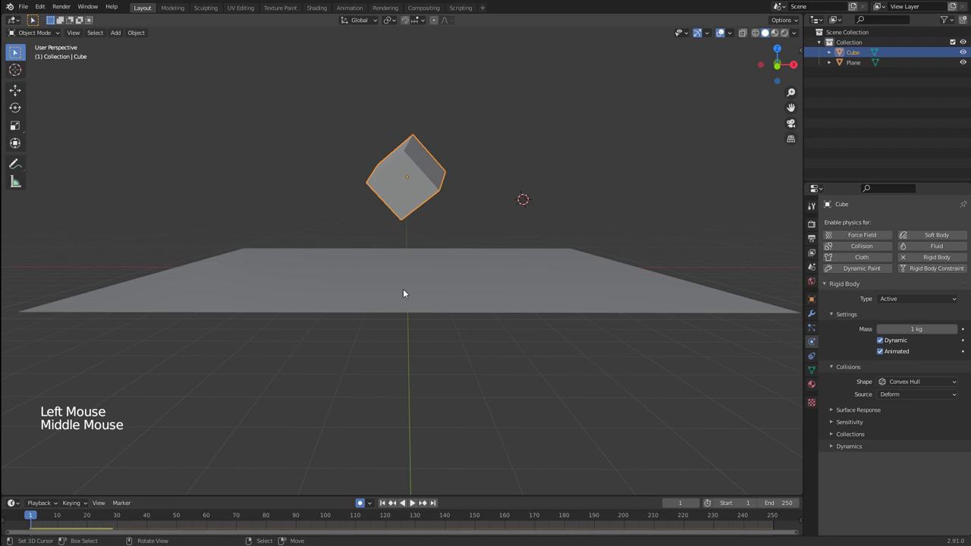
# Step: In front ortho view set the cube's starting pose, then jump to frame 20
pyautogui.press('KP_1')
pyautogui.press('g')
pyautogui.press('g')
pyautogui.press('r')
pyautogui.click(66, 522)
# Step: Rotate the cube on X and then Z at frame 20 so the spin is keyframed
pyautogui.press('g')
pyautogui.press('r')
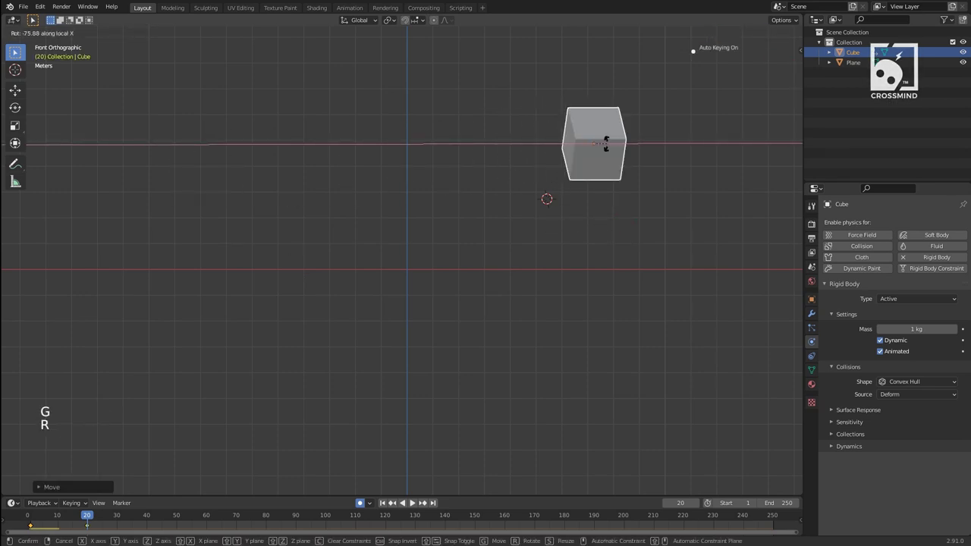
pyautogui.press('r')
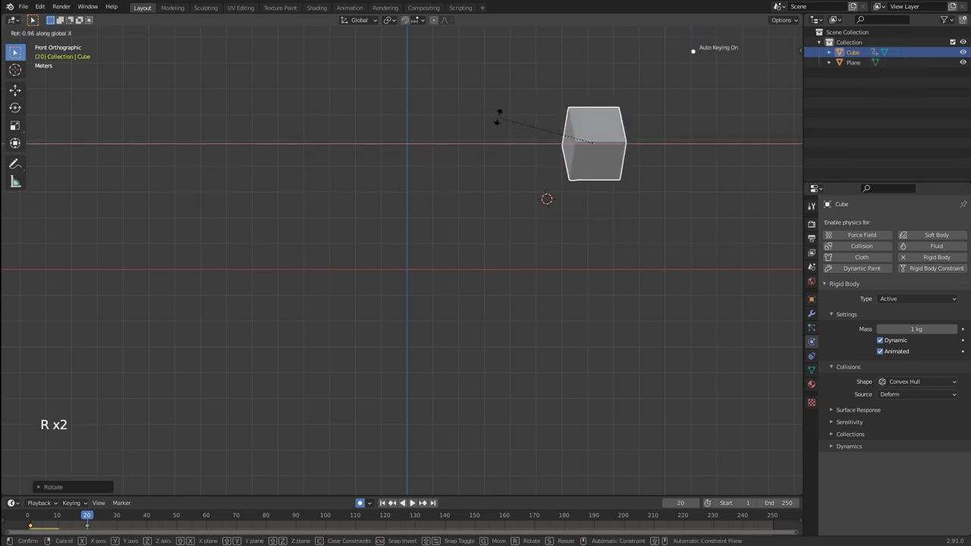
pyautogui.press('r')
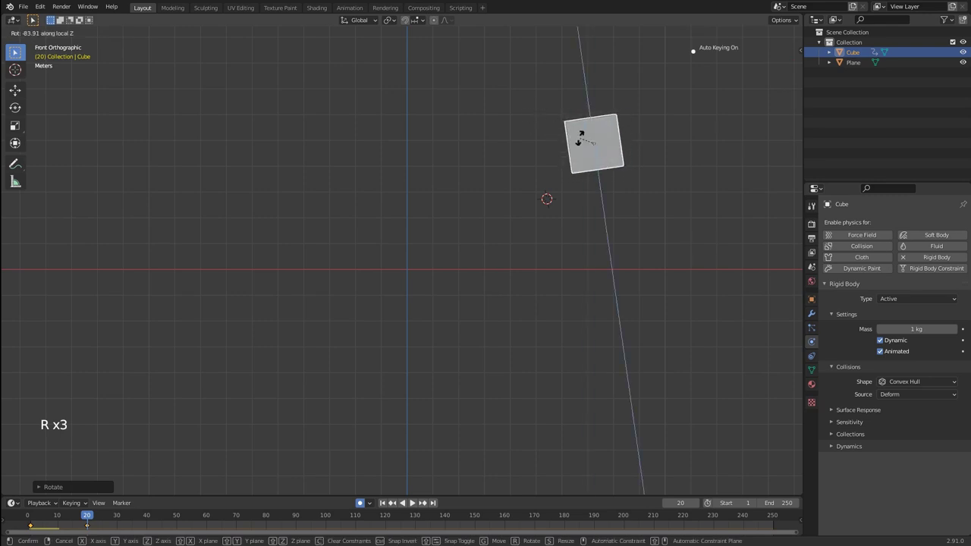
pyautogui.click(81, 522)
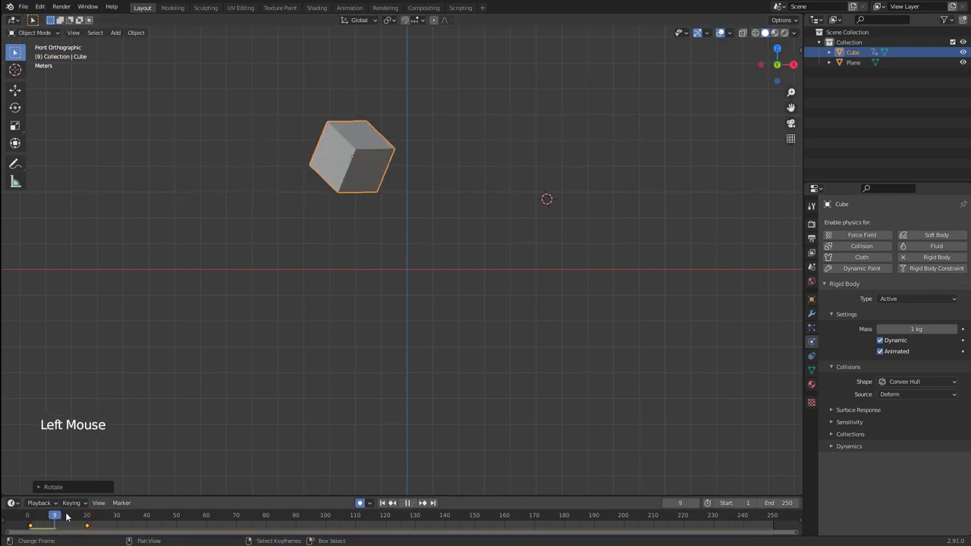
# Step: Preview the keyframed spin, disable Auto Keying and scale the ground plane up
pyautogui.click(462, 344)
pyautogui.middleClick(462, 345)
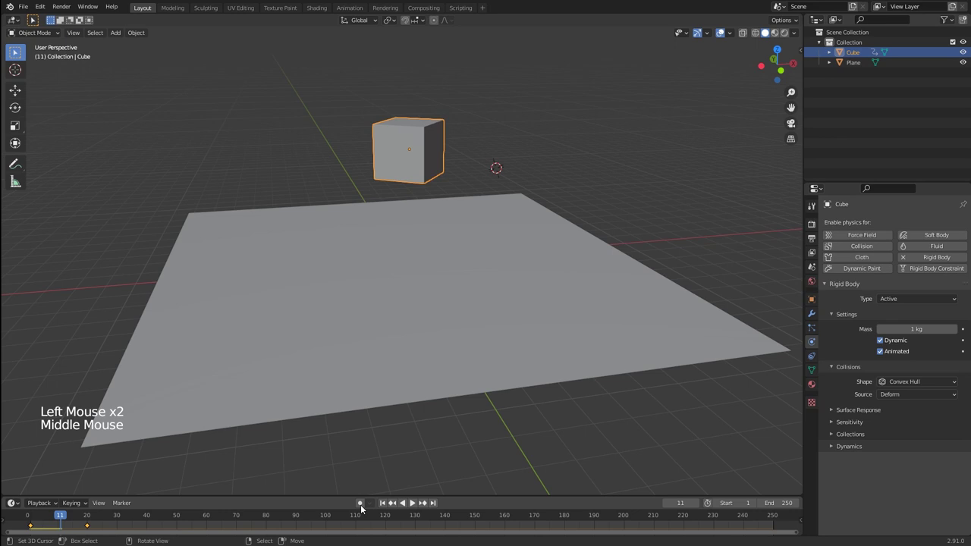
pyautogui.press('shift+space')
pyautogui.click(562, 282)
pyautogui.rightClick(562, 281)
pyautogui.middleClick(557, 280)
pyautogui.press('s')
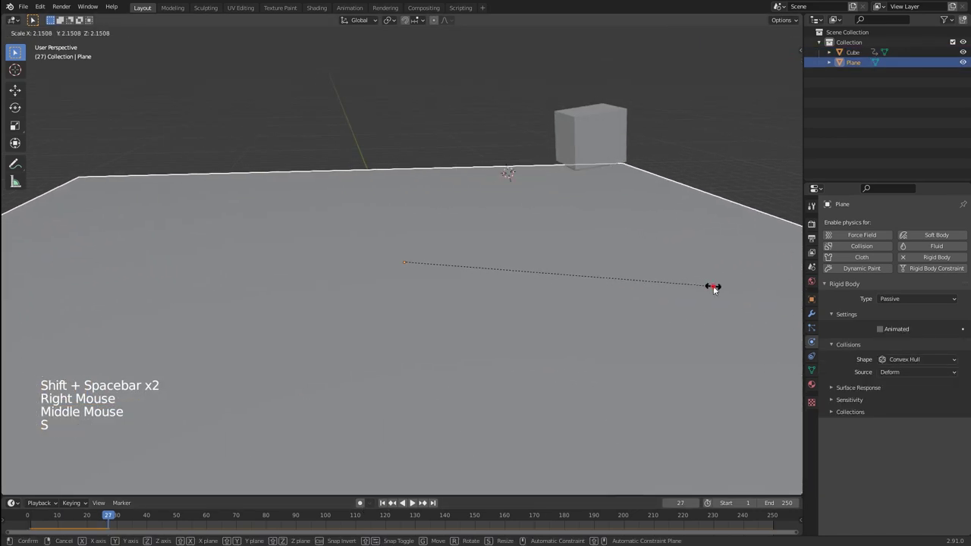
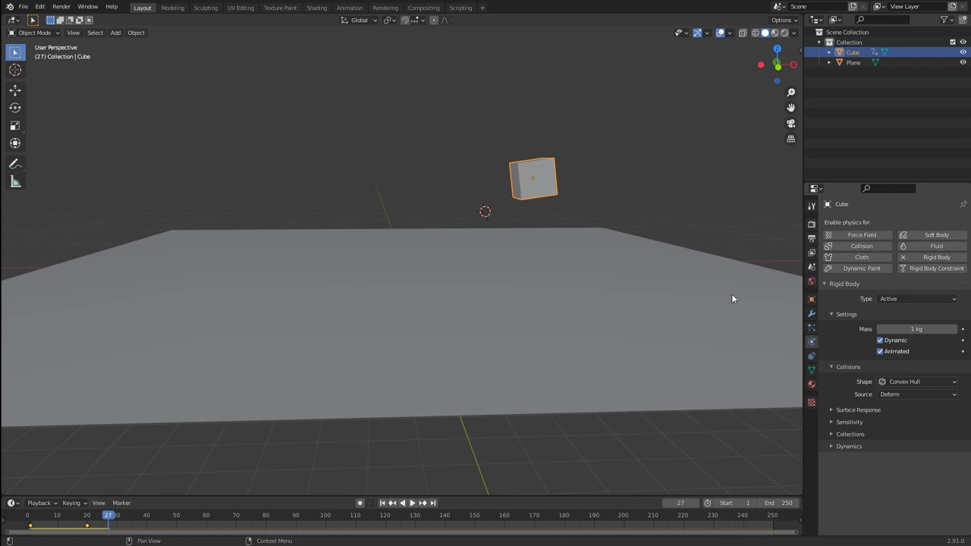
# Step: Scrub the timeline back to frame 15
pyautogui.middleClick(610, 246)
pyautogui.click(83, 523)
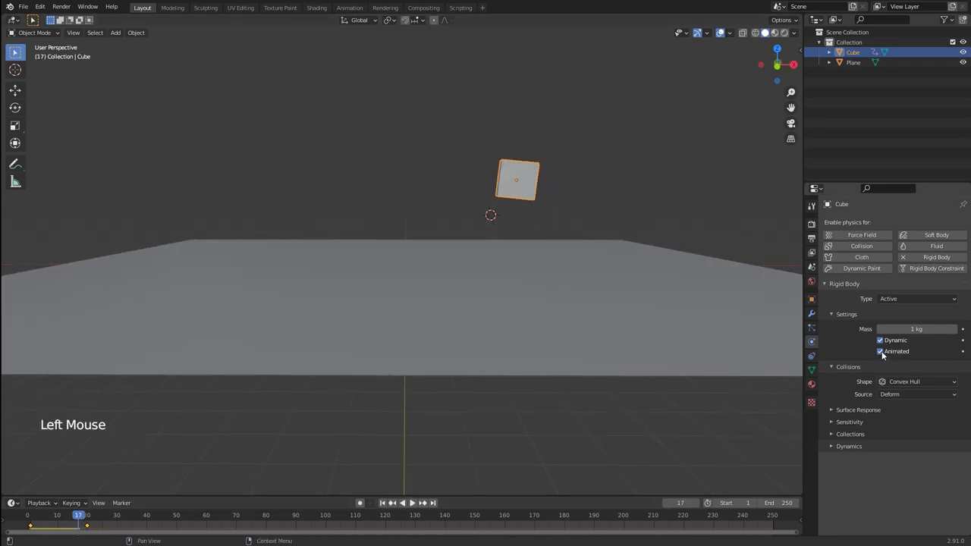
pyautogui.click(56, 523)
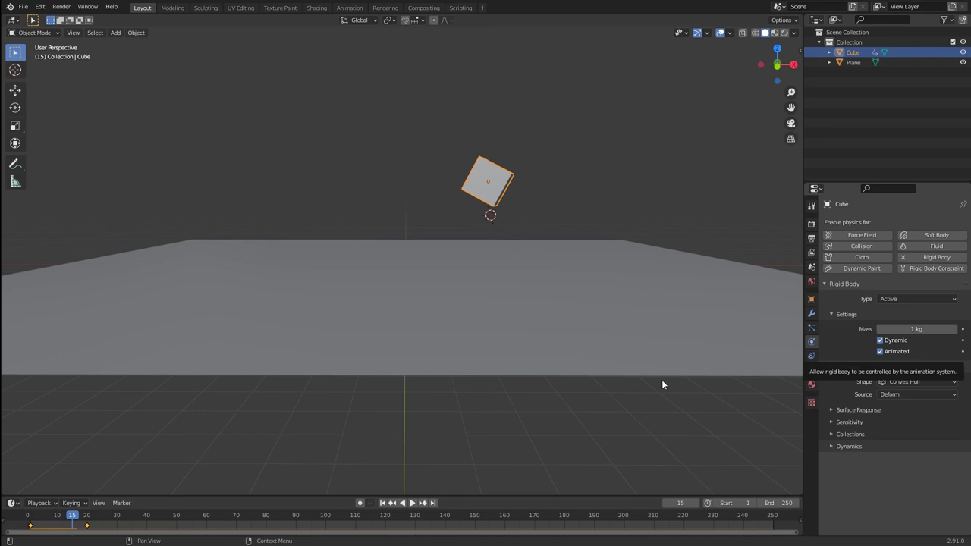
pyautogui.click(61, 525)
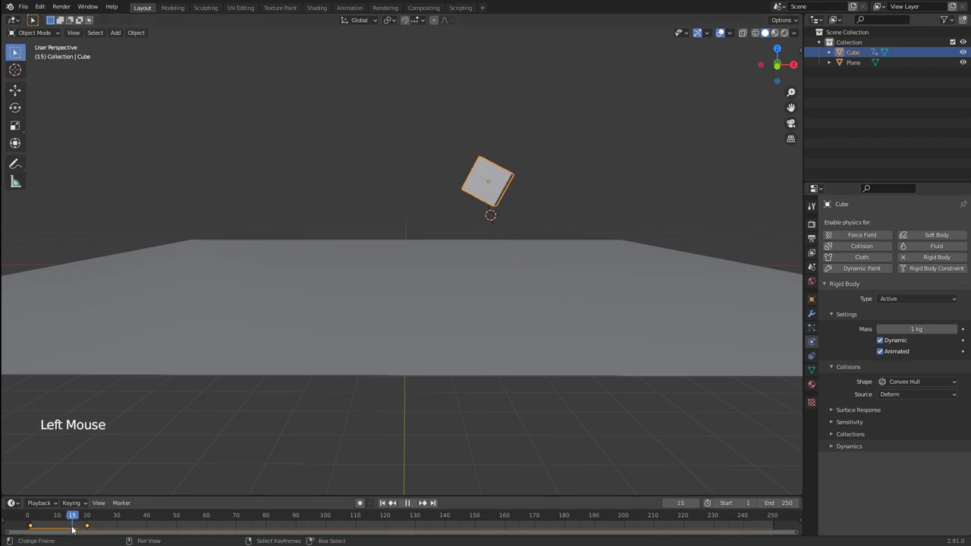
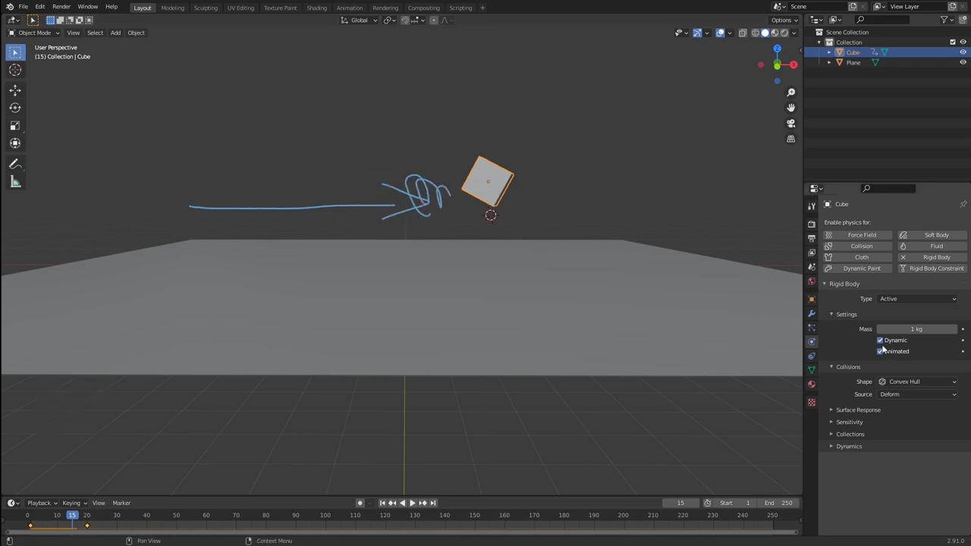
# Step: Undo a few accidental edits made while inspecting the scene
pyautogui.middleClick(476, 204)
pyautogui.press('d')
pyautogui.click(455, 195)
pyautogui.press('d')
pyautogui.middleClick(620, 242)
pyautogui.middleClick(644, 218)
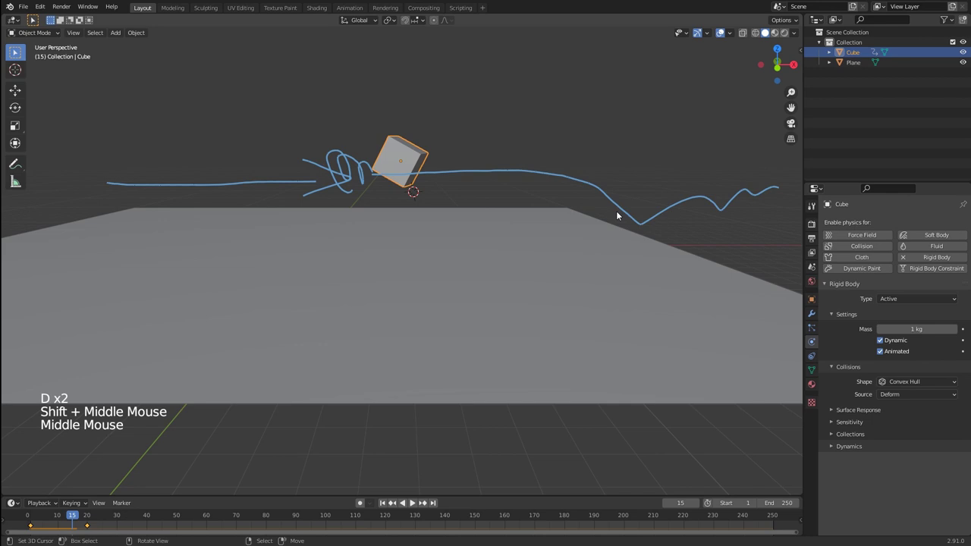
pyautogui.press('ctrl+z')
pyautogui.press('ctrl+z')
pyautogui.press('ctrl+z')
pyautogui.middleClick(445, 249)
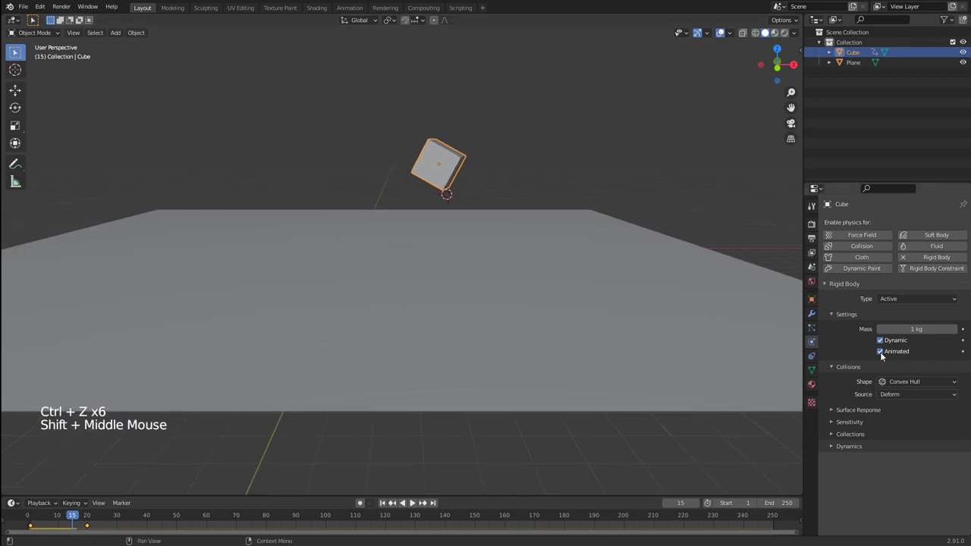
# Step: Keyframe Animated on at frame 15 and off at frame 16, then play the simulation
pyautogui.press('i')
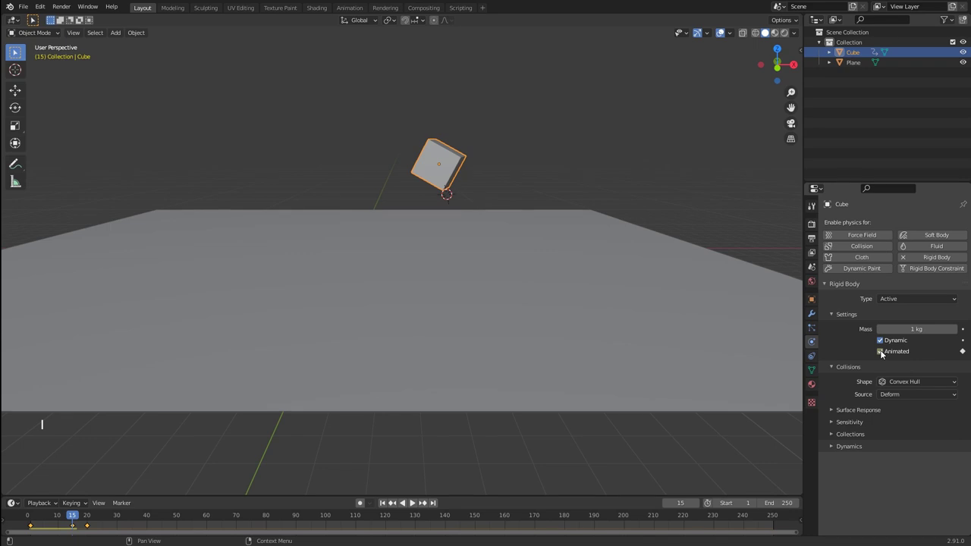
pyautogui.middleClick(111, 466)
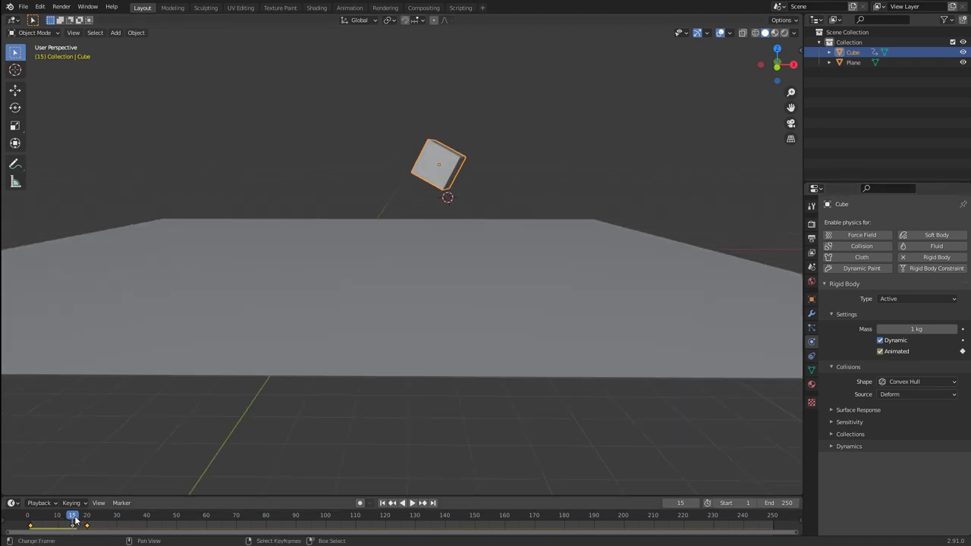
pyautogui.click(77, 520)
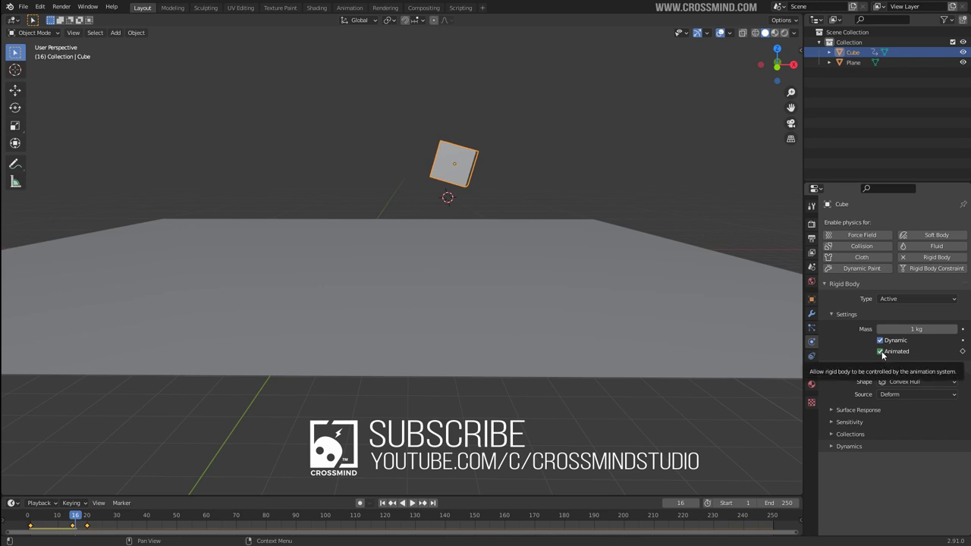
pyautogui.click(885, 355)
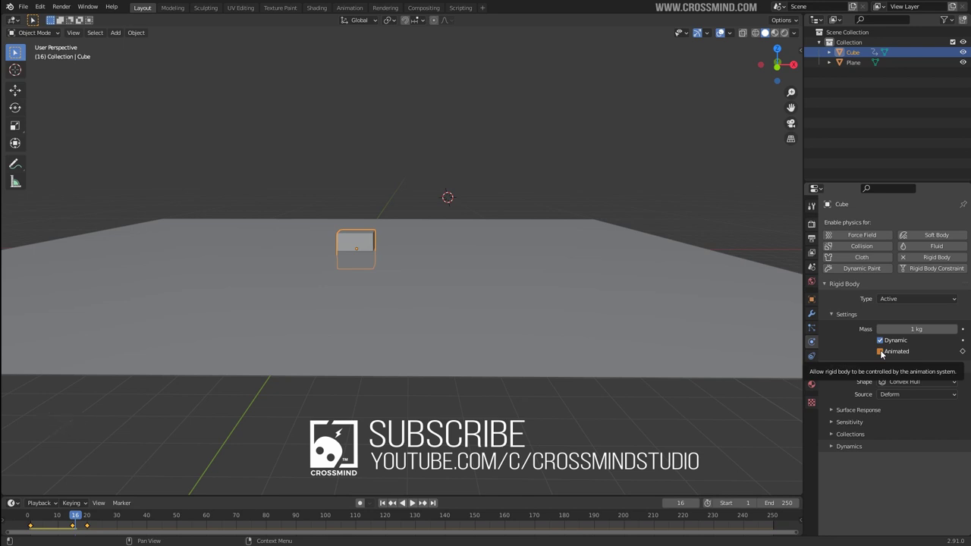
pyautogui.press('i')
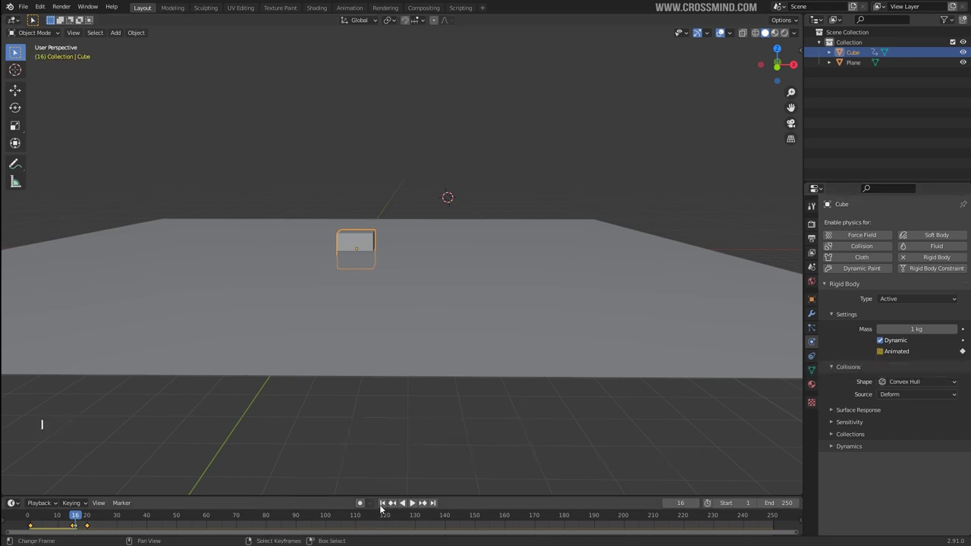
pyautogui.click(388, 507)
# Step: Play the simulation and watch the cube drop onto the plane
pyautogui.middleClick(418, 410)
pyautogui.press('shift+space')
pyautogui.scroll(-3)
pyautogui.rightClick(484, 261)
pyautogui.press('d')
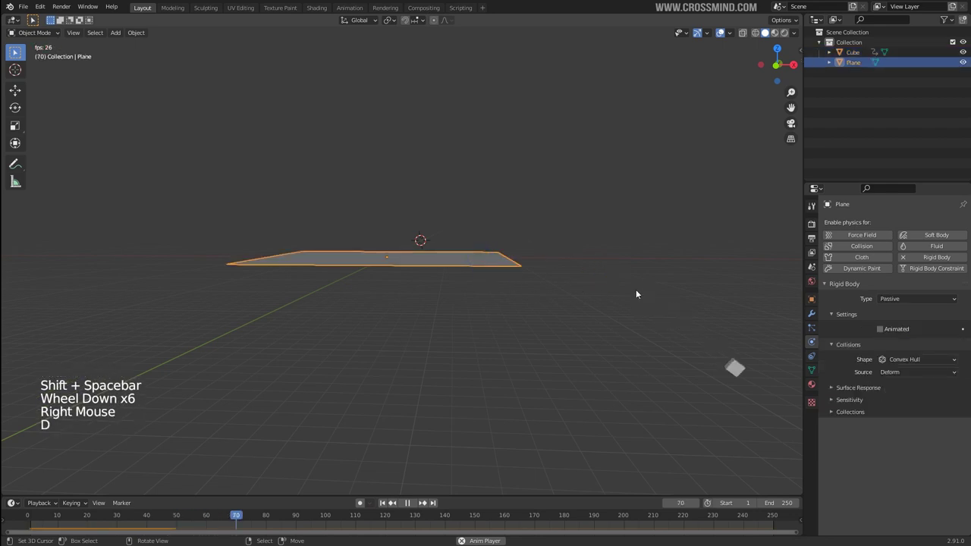
pyautogui.press('shift+space')
pyautogui.middleClick(489, 363)
pyautogui.press('d')
pyautogui.press('s')
pyautogui.rightClick(630, 338)
# Step: Set plane friction 1.0 and bounciness 0.87, cube friction and bounciness 1.0 in Surface Response
pyautogui.click(390, 484)
pyautogui.middleClick(426, 379)
pyautogui.middleClick(425, 331)
pyautogui.scroll(3)
pyautogui.press('shift+space')
pyautogui.middleClick(539, 261)
pyautogui.middleClick(647, 327)
pyautogui.scroll(-3)
pyautogui.click(852, 401)
pyautogui.click(862, 390)
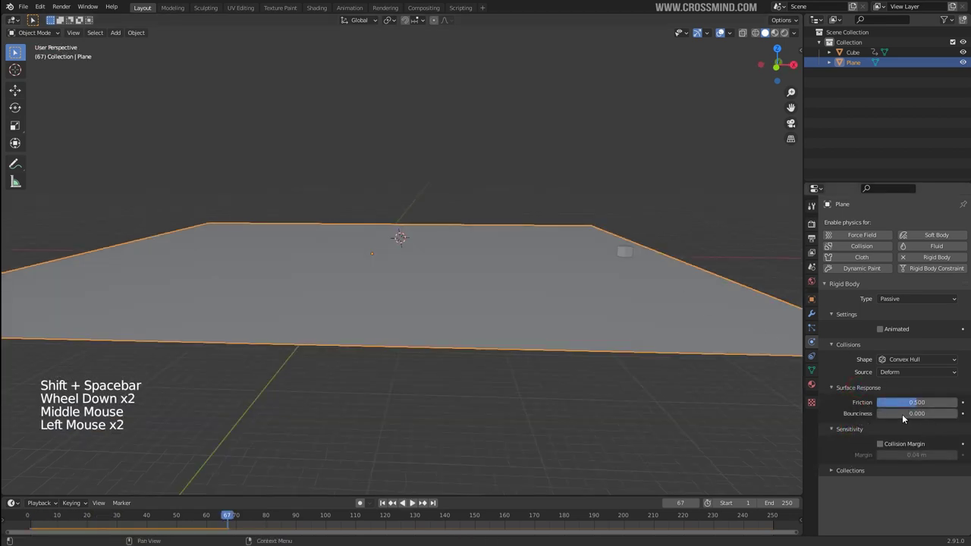
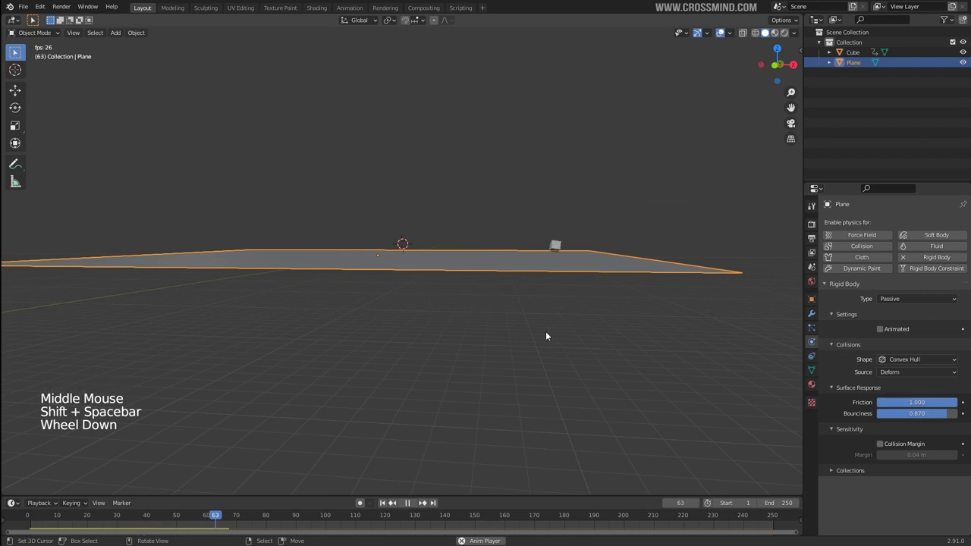
# Step: Replay the simulation to test the bounce and return to frame 15
pyautogui.middleClick(526, 327)
pyautogui.press('shift+space')
pyautogui.press('KP_1')
pyautogui.rightClick(484, 367)
pyautogui.press('KP_1')
pyautogui.middleClick(581, 273)
pyautogui.middleClick(558, 318)
pyautogui.click(76, 520)
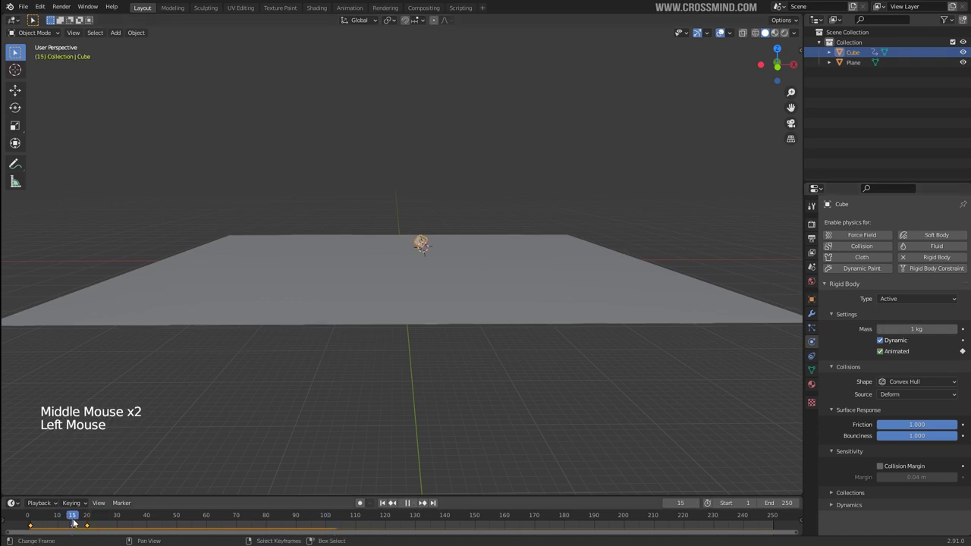
pyautogui.middleClick(487, 325)
# Step: Review the scene around frame 20 and start moving the cube
pyautogui.scroll(3)
pyautogui.middleClick(515, 325)
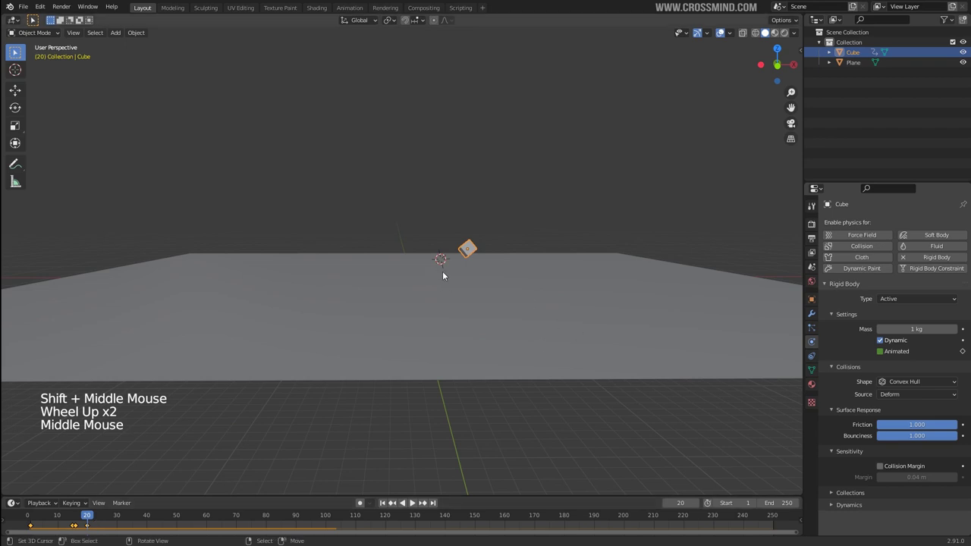
pyautogui.click(91, 518)
pyautogui.middleClick(522, 261)
pyautogui.middleClick(507, 273)
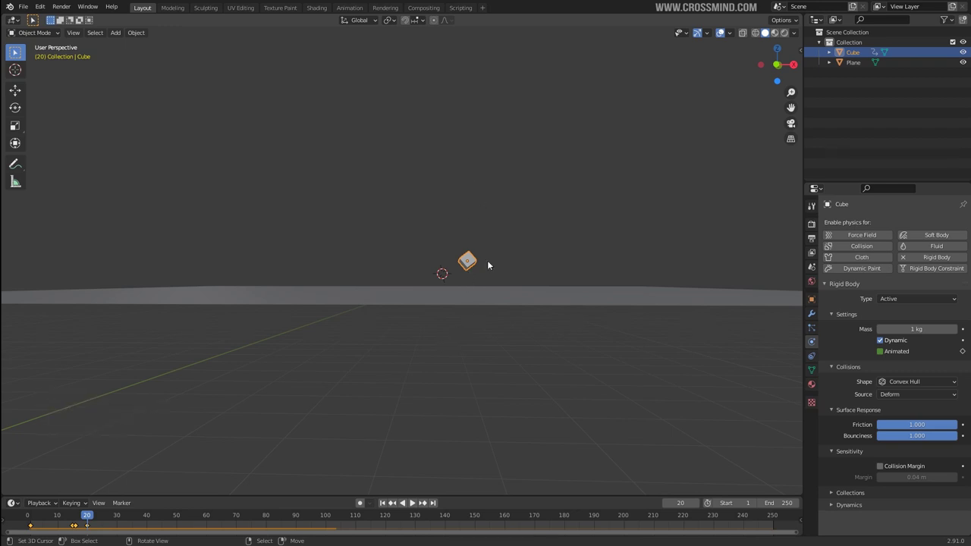
pyautogui.press('g')
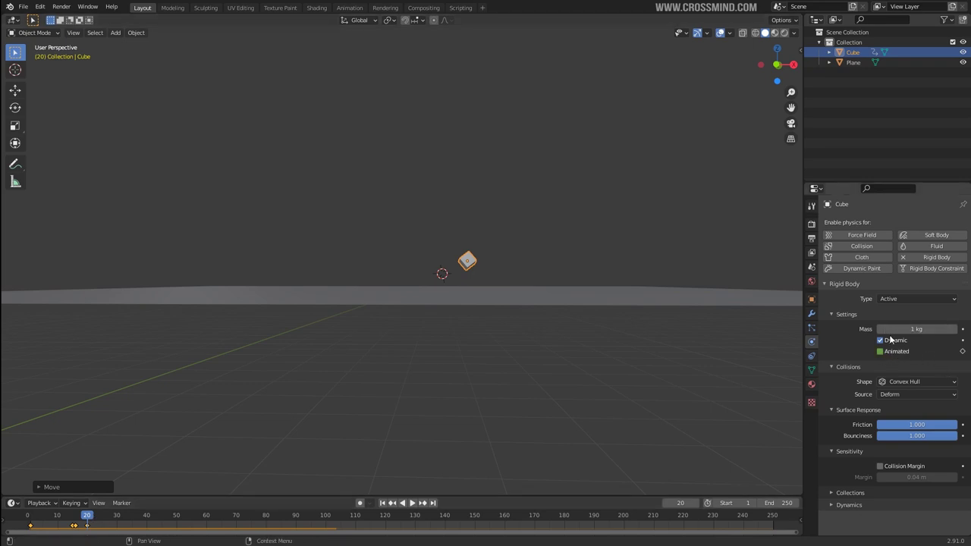
# Step: Enable Animated, lift the cube along Z, keyframe it at frame 20, and go to frame 16
pyautogui.click(884, 355)
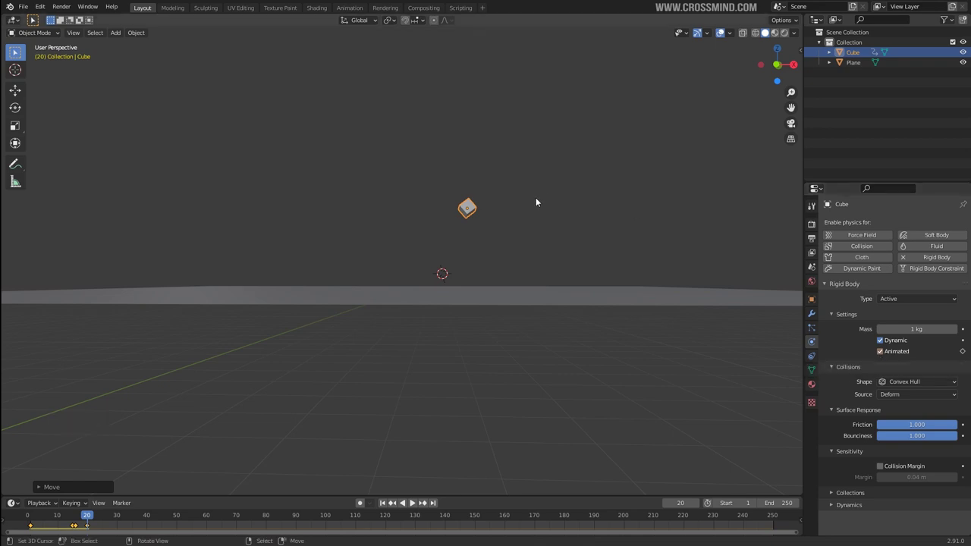
pyautogui.press('g')
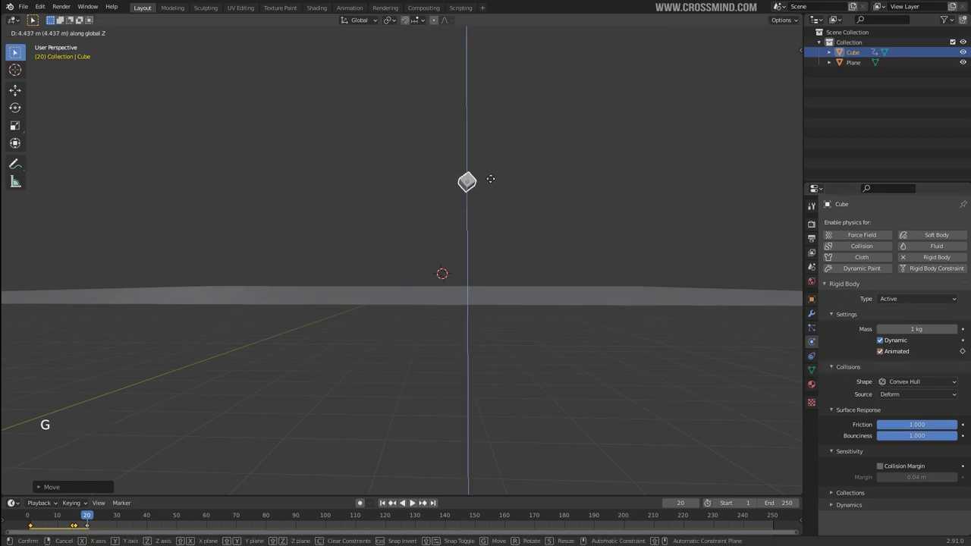
pyautogui.press('i')
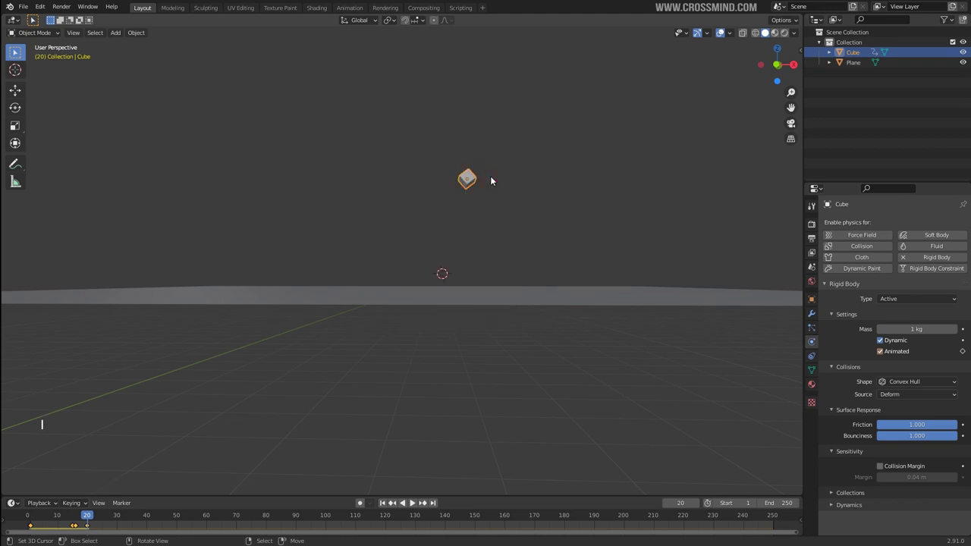
pyautogui.press('g')
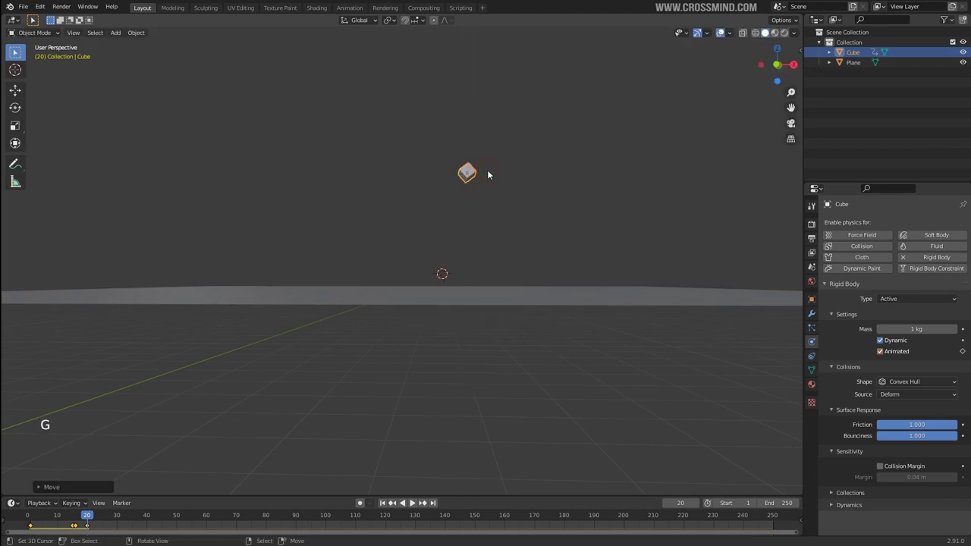
pyautogui.press('i')
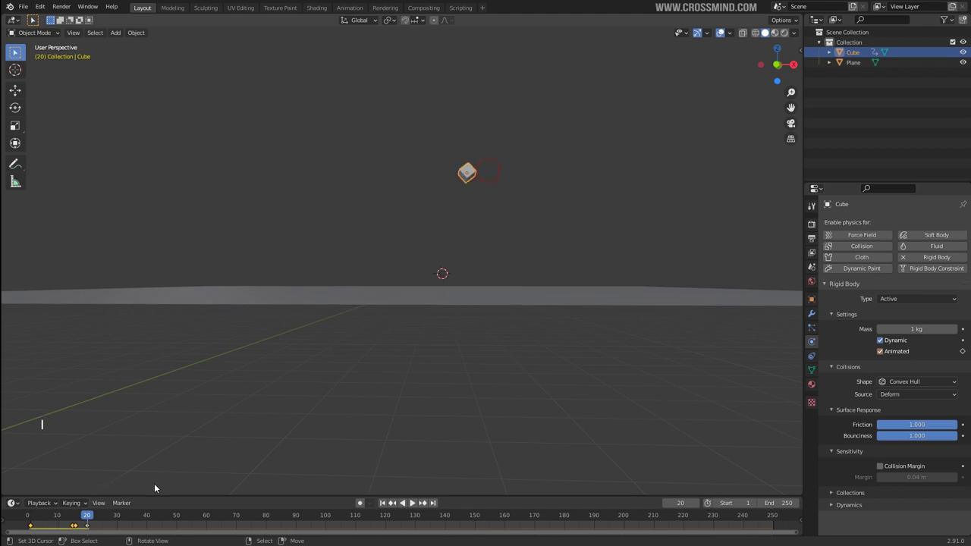
pyautogui.click(76, 520)
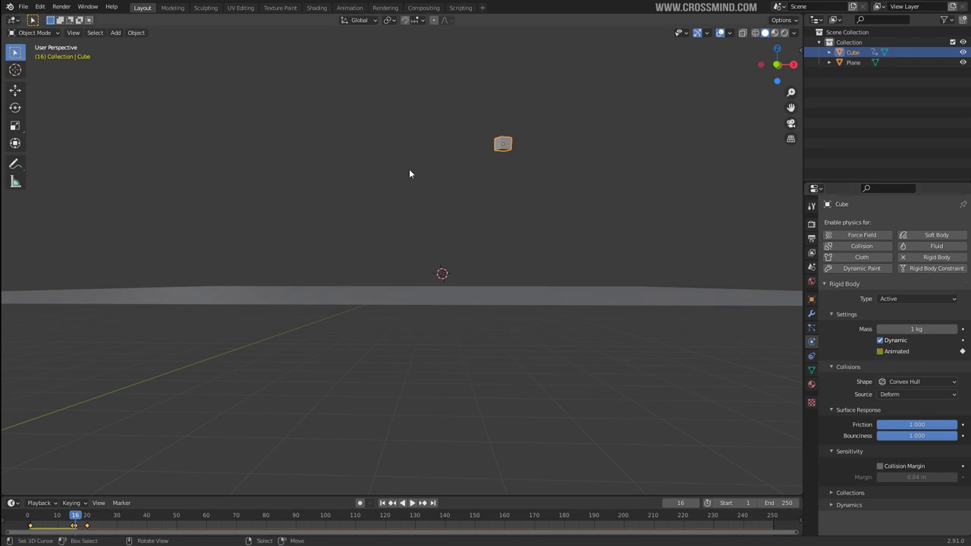
# Step: Select the ground plane and scale it up larger
pyautogui.middleClick(542, 215)
pyautogui.middleClick(535, 234)
pyautogui.middleClick(541, 242)
pyautogui.press('shift+space')
pyautogui.click(528, 384)
pyautogui.scroll(-3)
pyautogui.middleClick(471, 381)
pyautogui.middleClick(473, 372)
pyautogui.rightClick(471, 306)
pyautogui.press('s')
pyautogui.scroll(-3)
pyautogui.middleClick(661, 324)
pyautogui.middleClick(580, 327)
# Step: Play the physics so the cube falls onto the plane, then stop back at frame 20
pyautogui.press('s')
pyautogui.middleClick(617, 328)
pyautogui.scroll(3)
pyautogui.middleClick(607, 325)
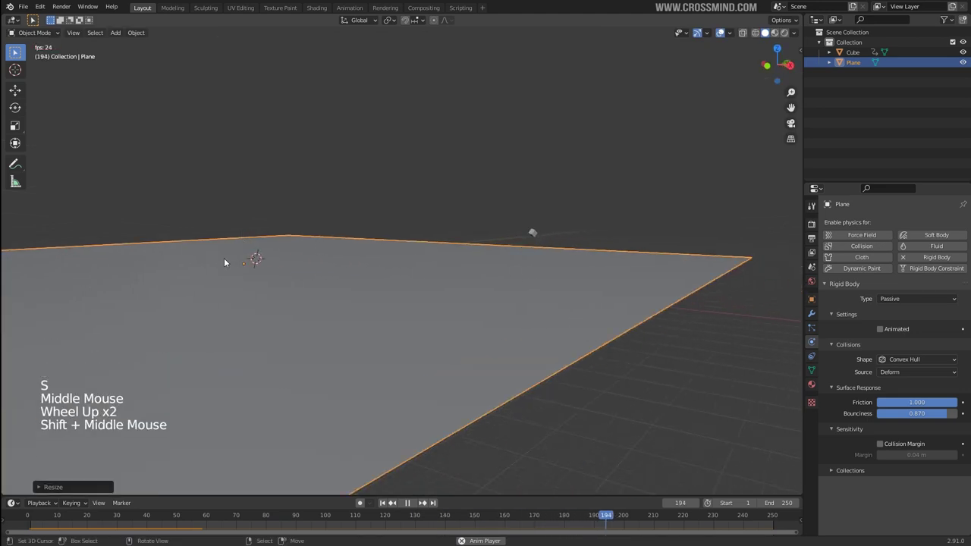
pyautogui.middleClick(521, 320)
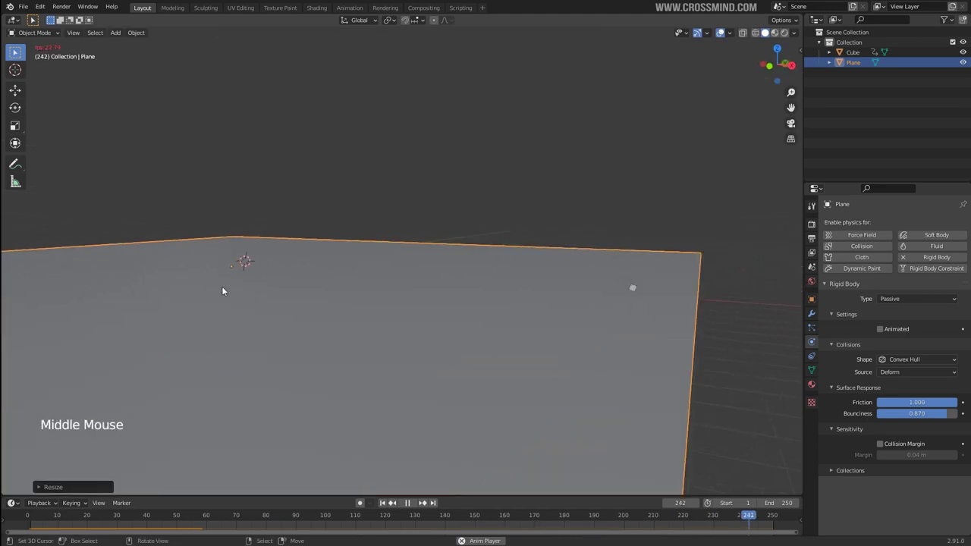
pyautogui.press('shift+space')
pyautogui.press('shift+space')
pyautogui.rightClick(290, 200)
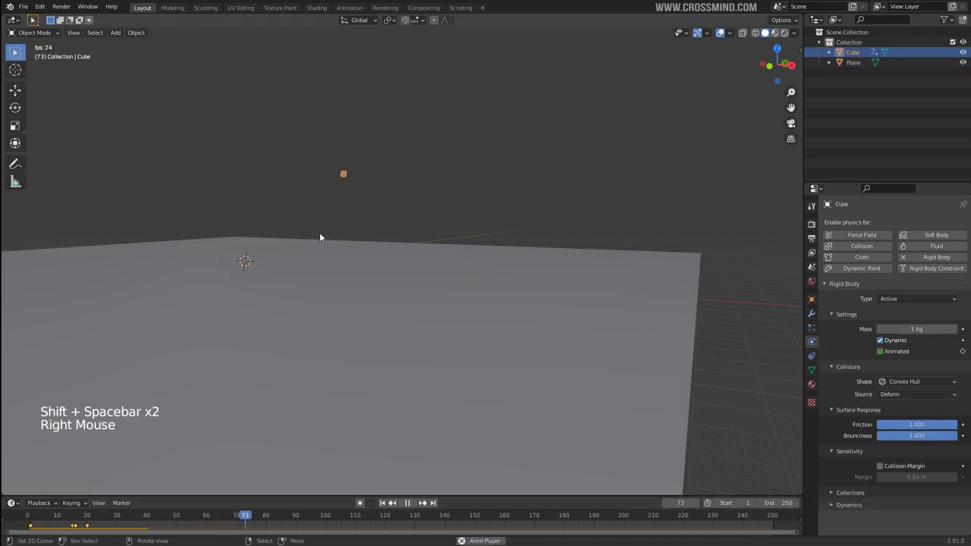
pyautogui.middleClick(546, 273)
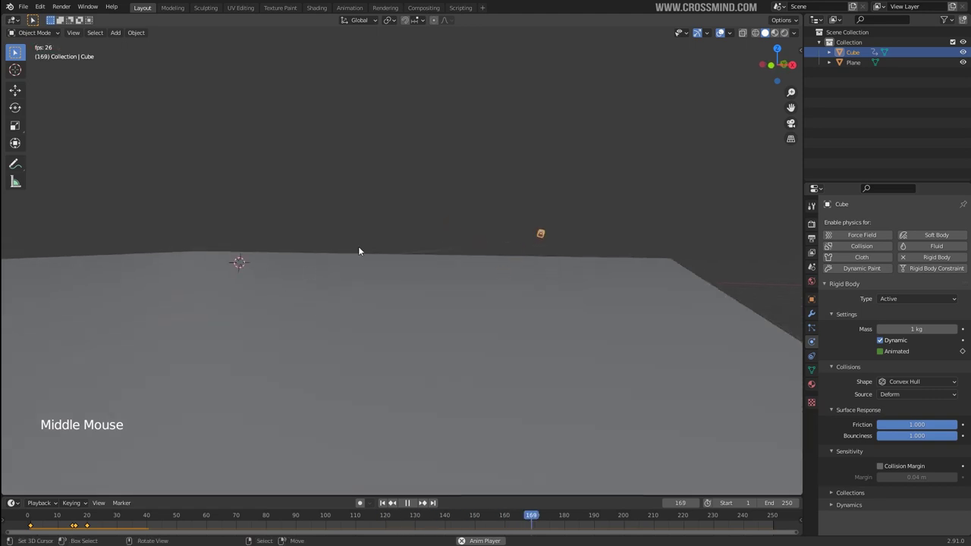
pyautogui.press('d')
pyautogui.middleClick(336, 225)
pyautogui.scroll(3)
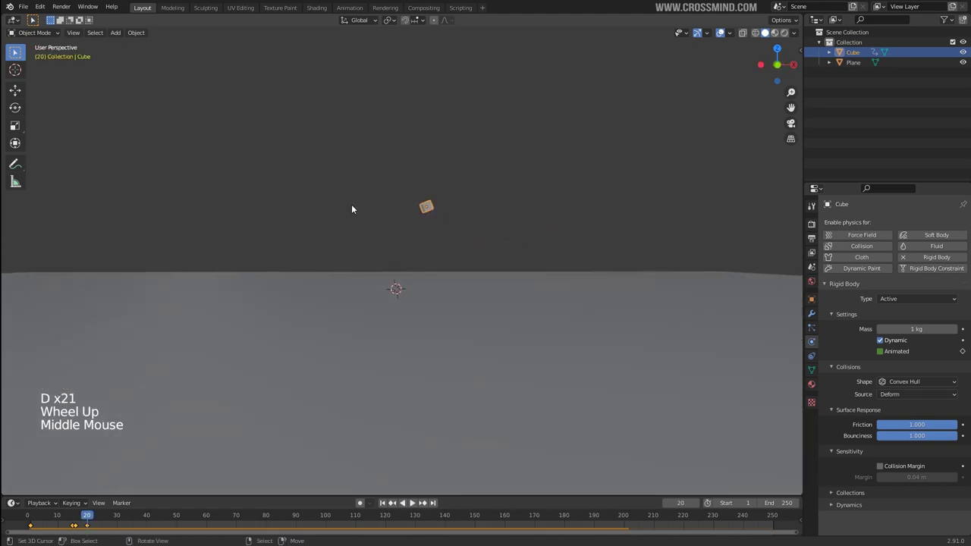
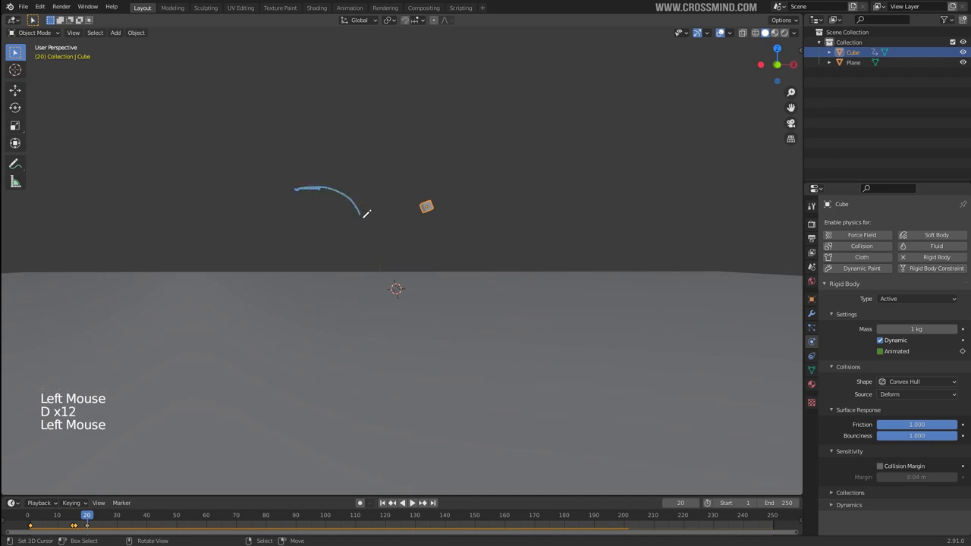
pyautogui.press('d')
pyautogui.press('d')
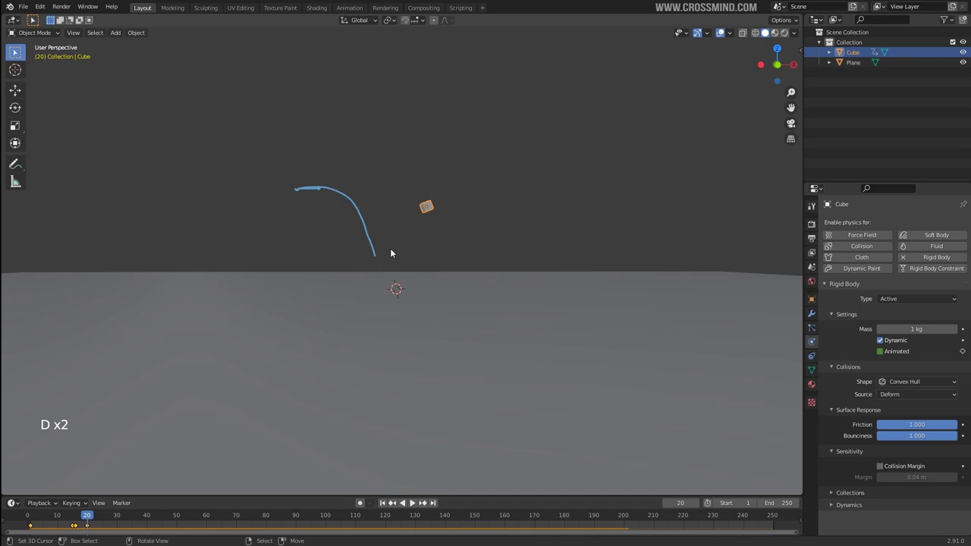
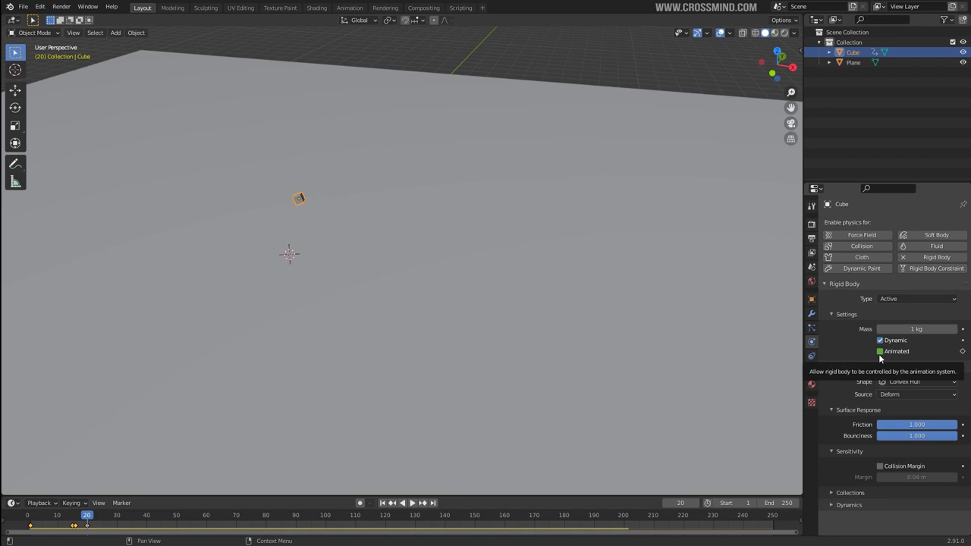
pyautogui.middleClick(346, 310)
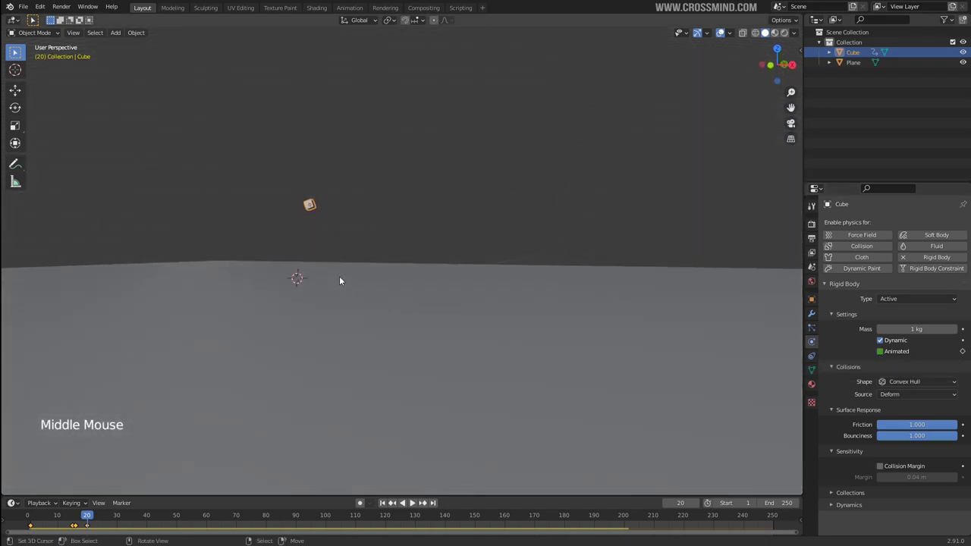
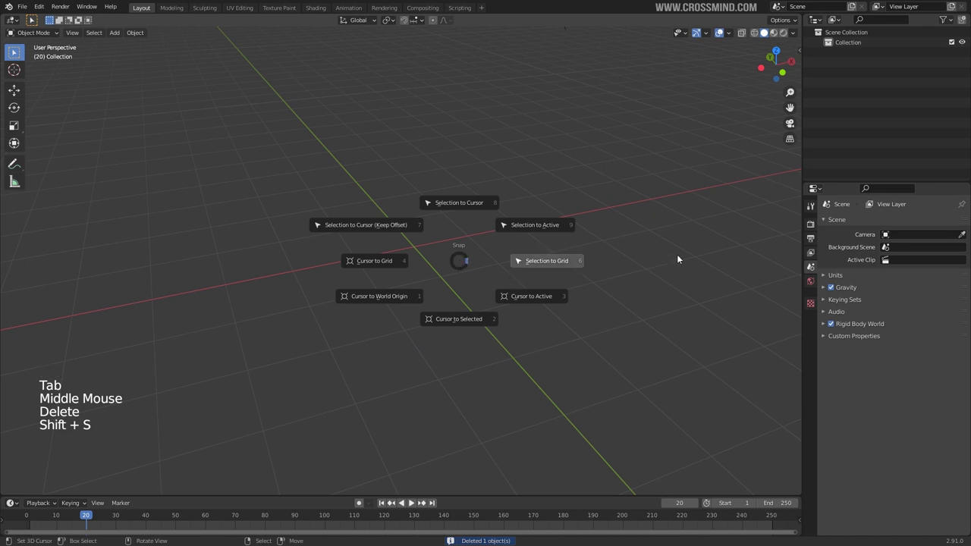
# Step: Bring up the Add menu to insert a new mesh into the cleared scene
pyautogui.press('shift+a')
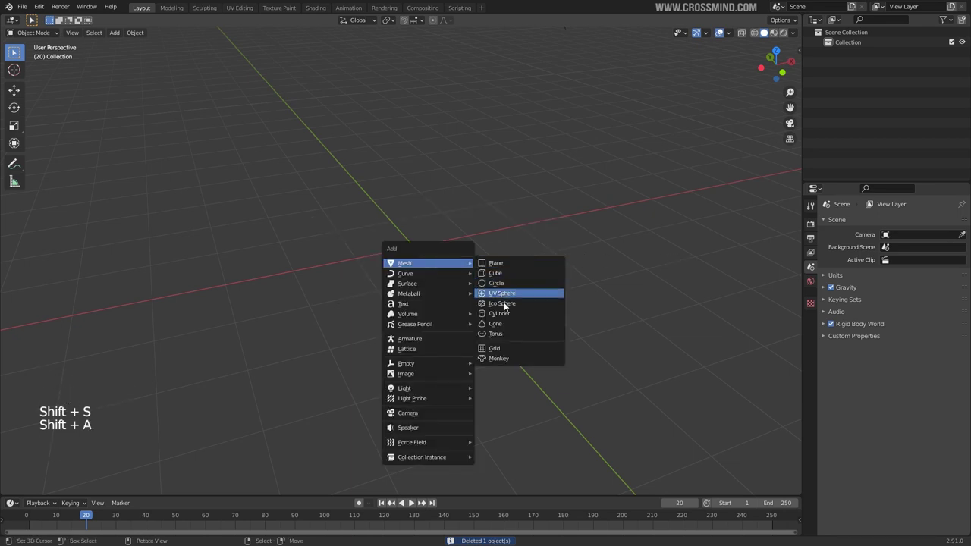
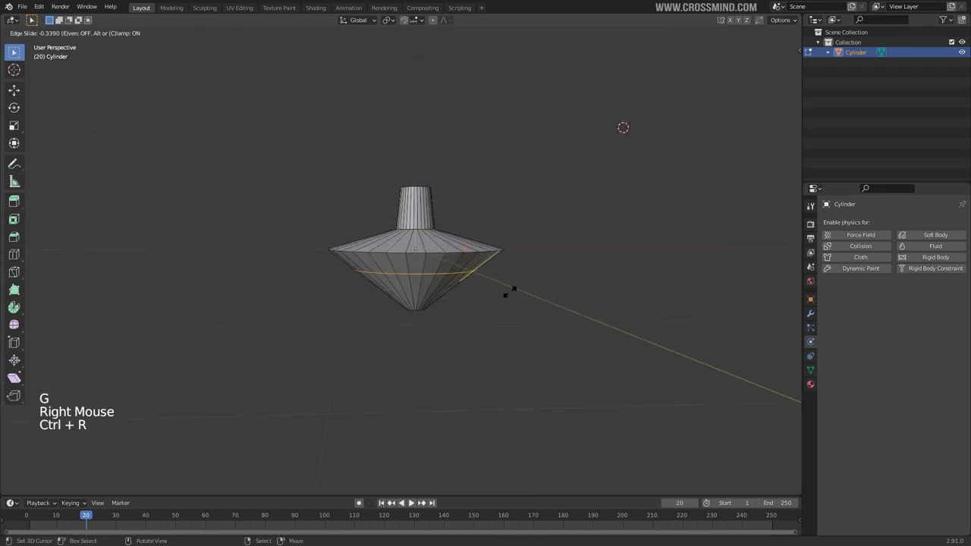
# Step: Scale in the lower ring of the body to narrow it beneath the wide disc
pyautogui.press('s')
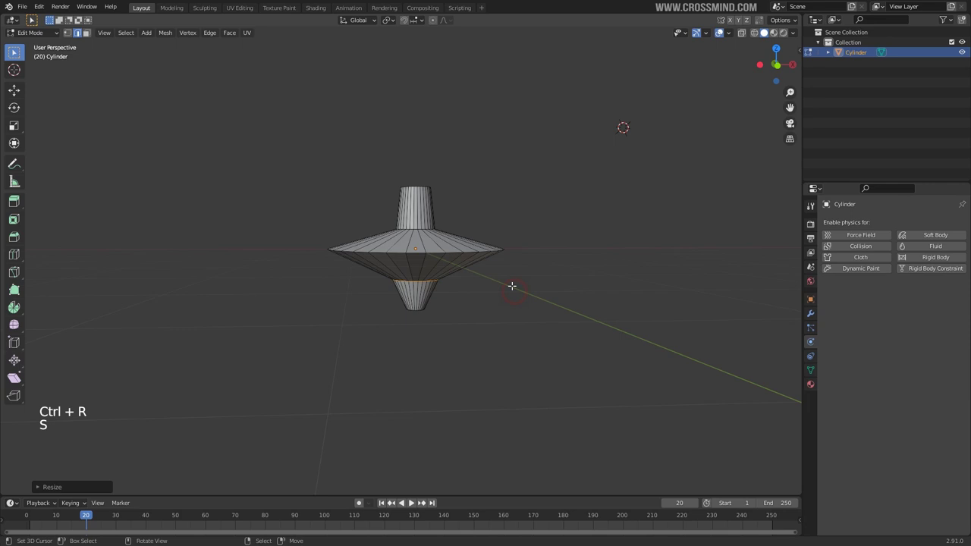
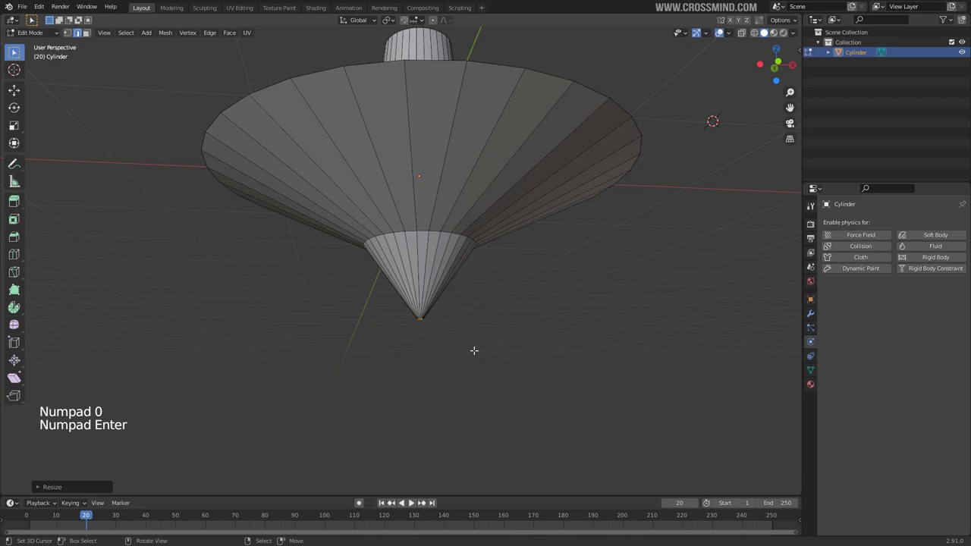
# Step: Scale the lower cone further toward a pointed tip, viewed straight from the front
pyautogui.press('s')
pyautogui.scroll(3)
pyautogui.press('KP_1')
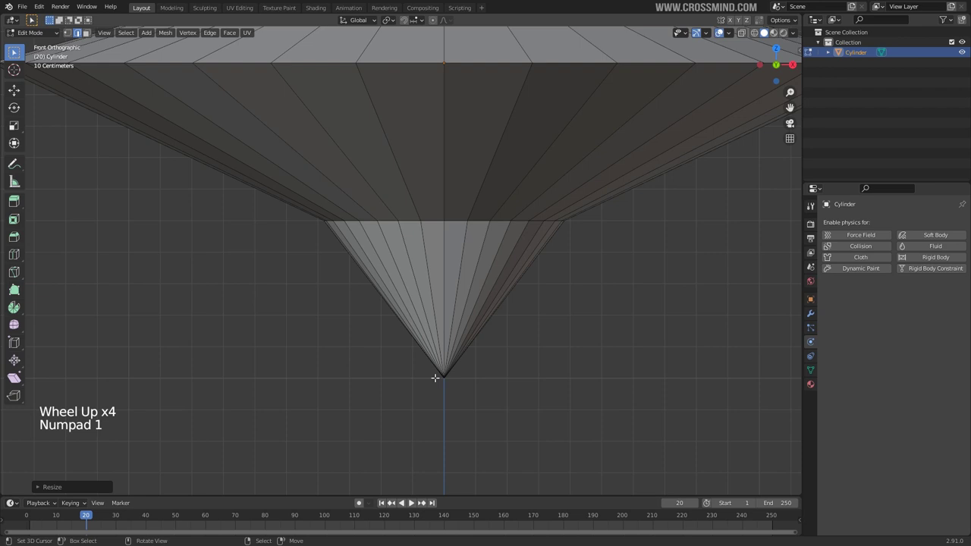
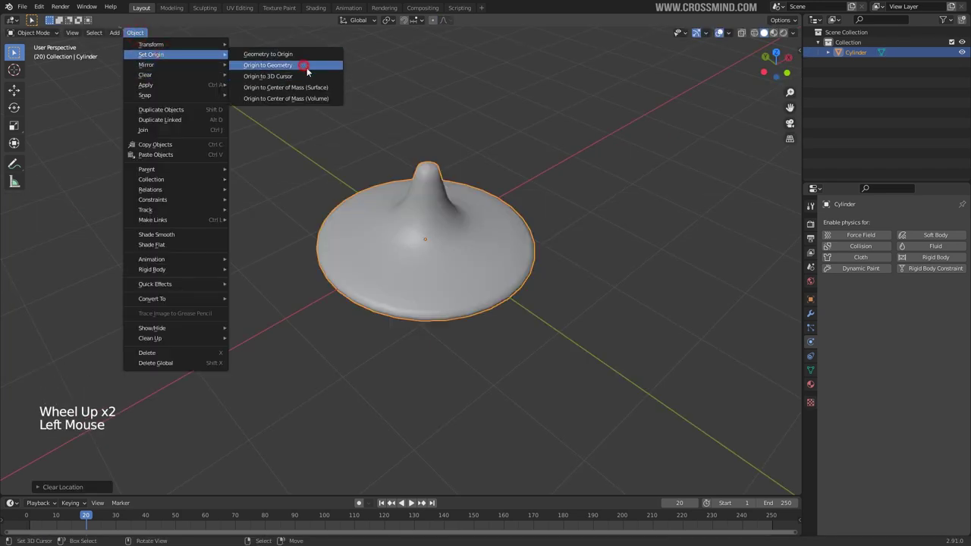
# Step: Move the shrunken top so it stands above the new ground plane
pyautogui.middleClick(487, 226)
pyautogui.scroll(3)
pyautogui.scroll(-3)
pyautogui.press('g')
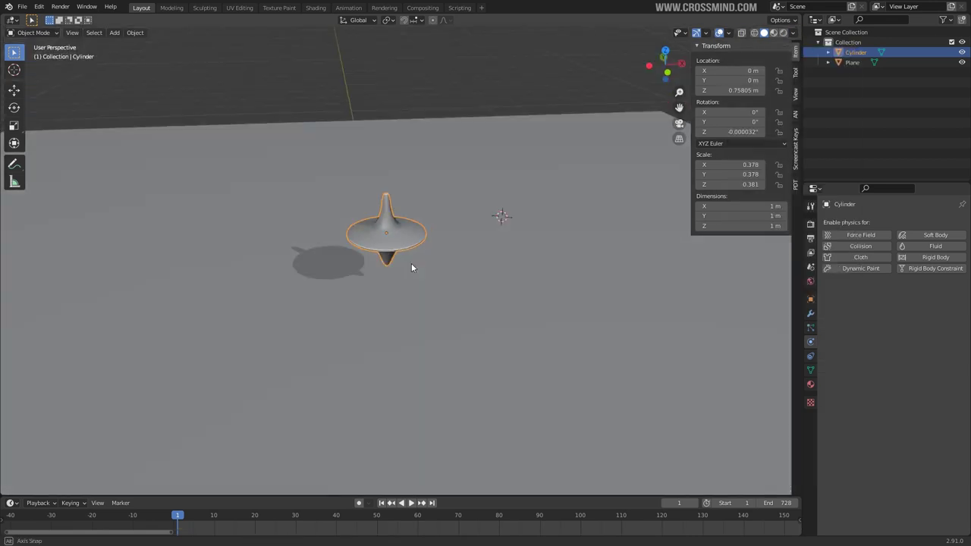
# Step: Select the top and enable Animated on its rigid body so keyframes drive it
pyautogui.click(597, 231)
pyautogui.middleClick(619, 294)
pyautogui.click(934, 258)
pyautogui.middleClick(649, 331)
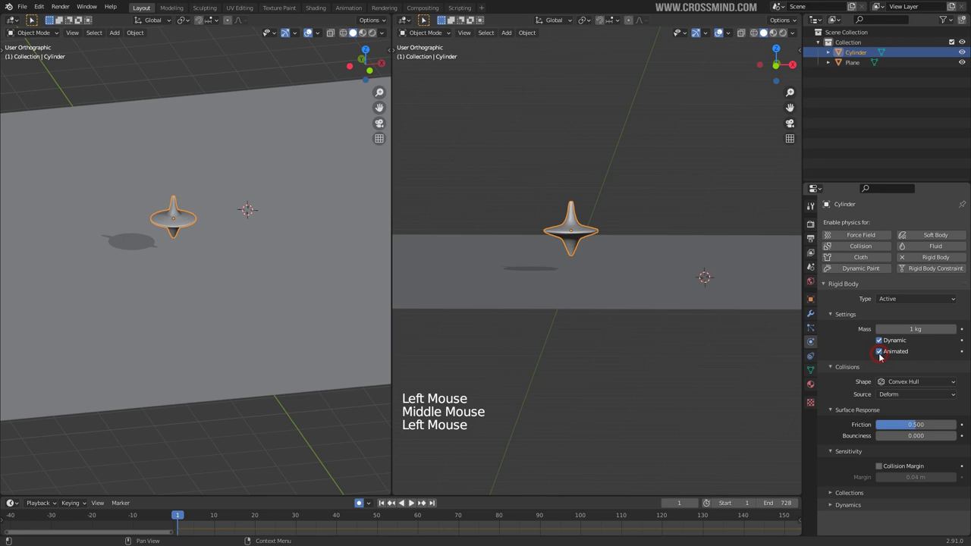
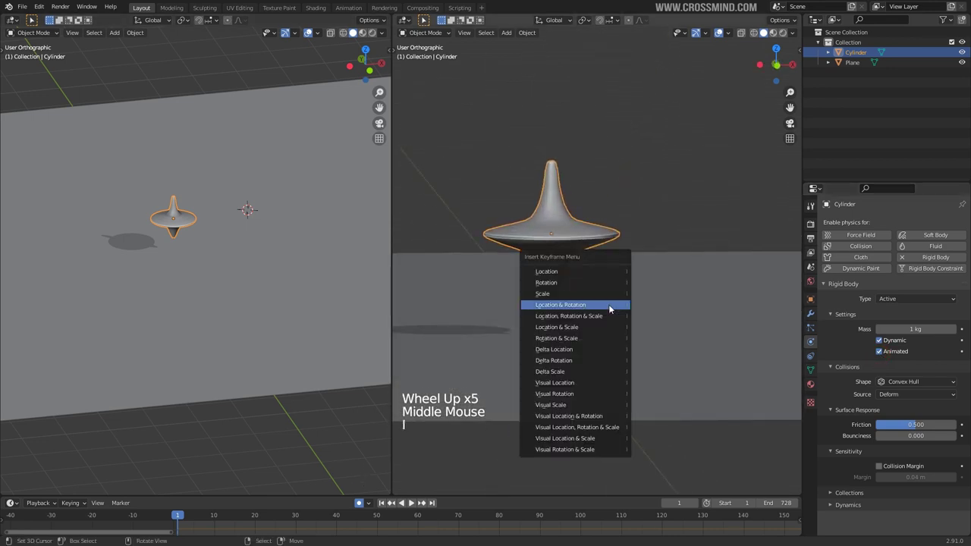
pyautogui.scroll(-3)
# Step: Keyframe the top's starting transform in front view and insert a rotation keyframe
pyautogui.press('KP_1')
pyautogui.middleClick(588, 292)
pyautogui.press('KP_1')
pyautogui.scroll(3)
pyautogui.press('r')
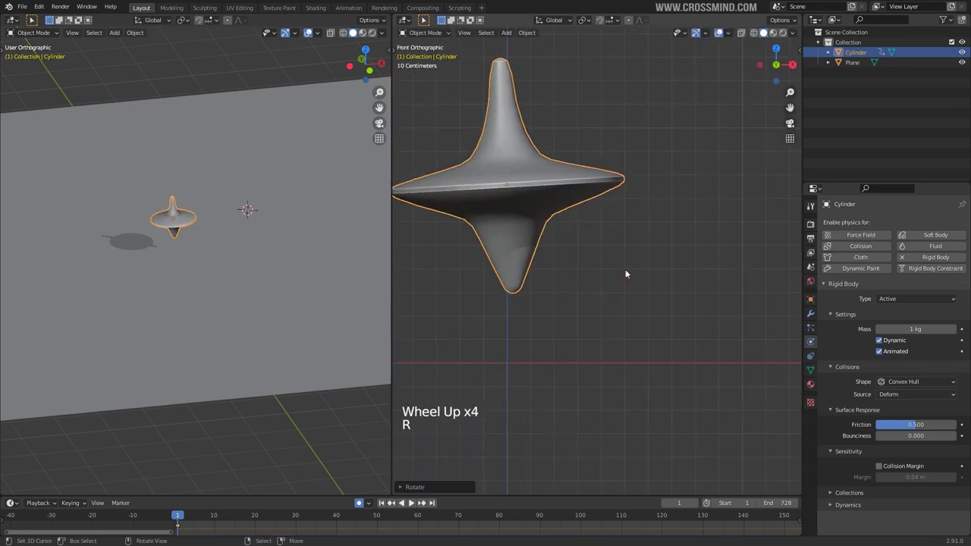
pyautogui.press('i')
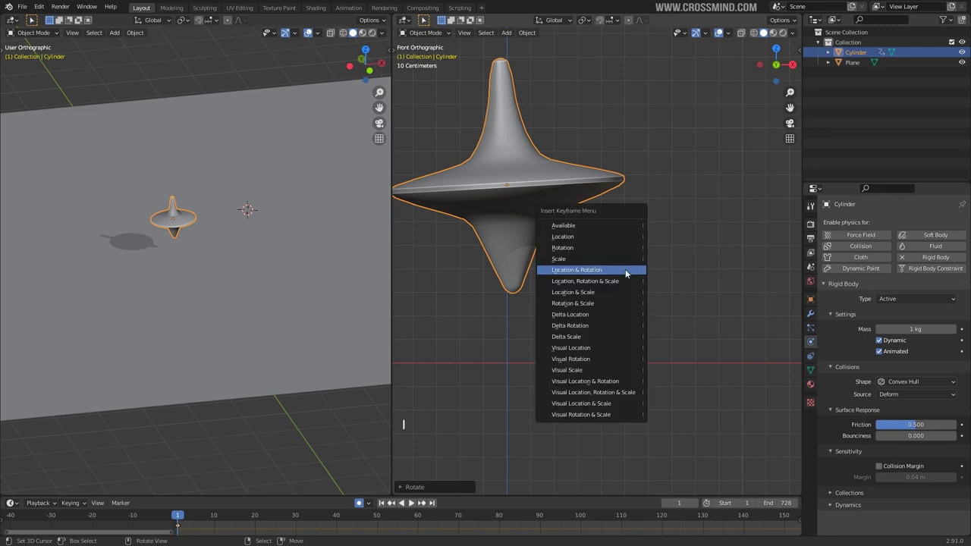
pyautogui.scroll(-3)
# Step: Go to frame 10, lower and rotate the top for its 3600-degree Z spin keyframe
pyautogui.middleClick(605, 291)
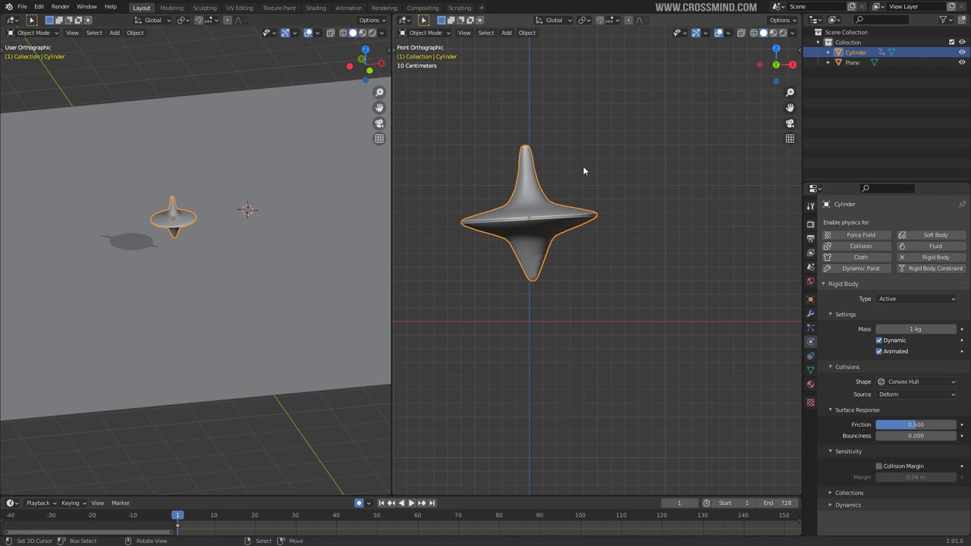
pyautogui.middleClick(581, 252)
pyautogui.scroll(-3)
pyautogui.middleClick(570, 250)
pyautogui.click(206, 523)
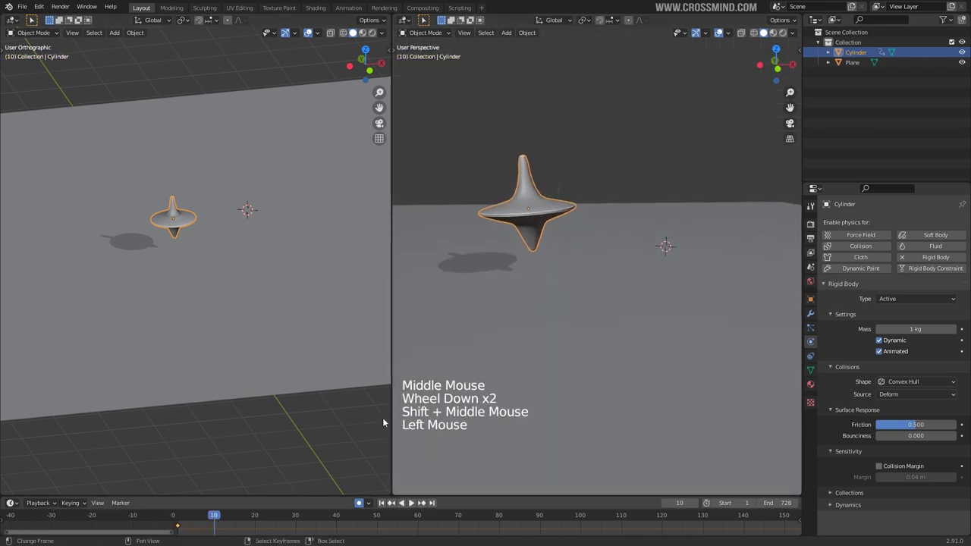
pyautogui.press('KP_1')
pyautogui.middleClick(504, 324)
pyautogui.scroll(3)
pyautogui.press('g')
pyautogui.press('r')
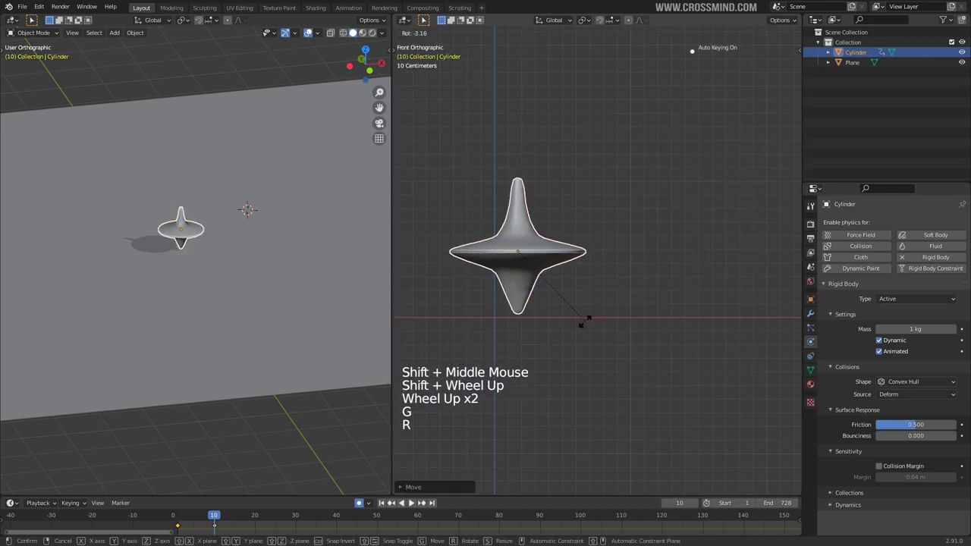
pyautogui.press('g')
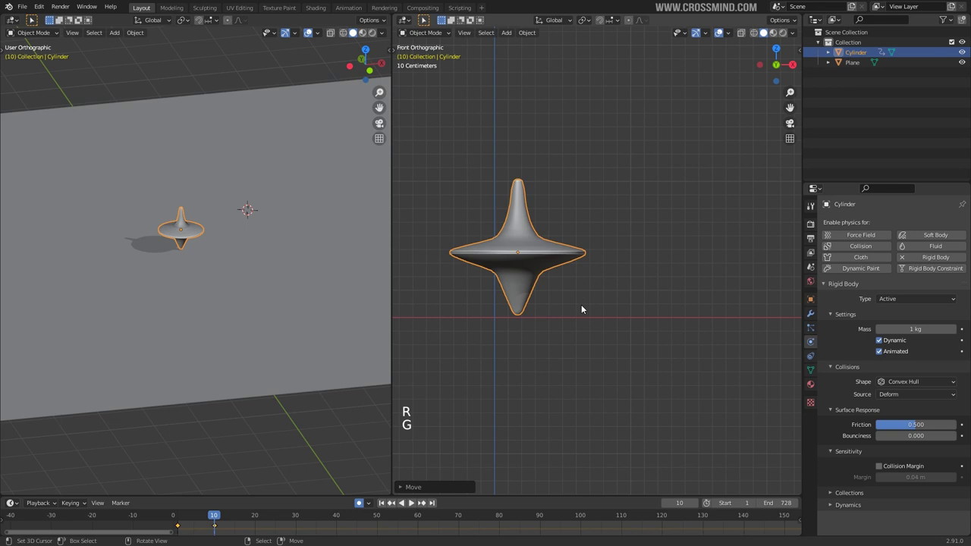
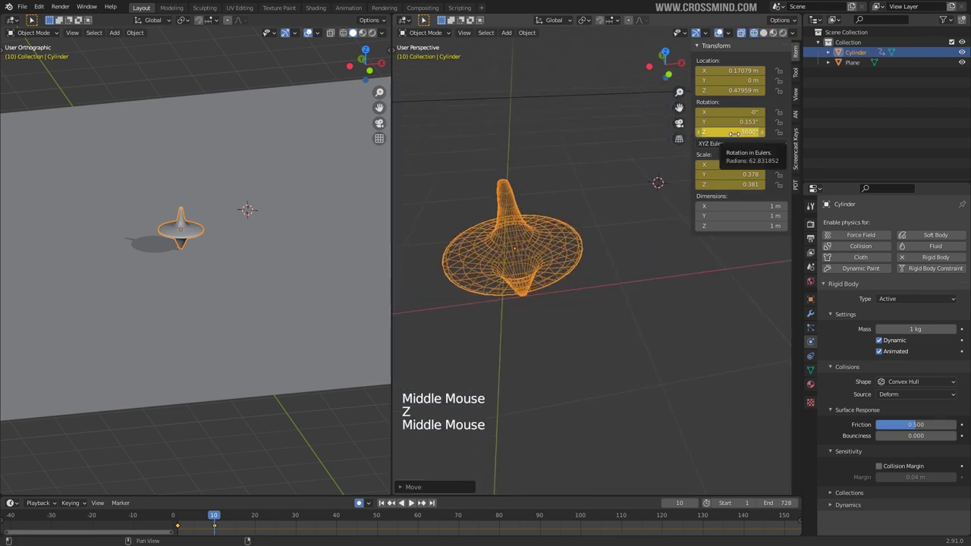
# Step: Confirm the Z rotation, go to frame 8 and keyframe the rigid body as Animated
pyautogui.press('i')
pyautogui.press('i')
pyautogui.scroll(-3)
pyautogui.press('z')
pyautogui.middleClick(560, 274)
pyautogui.click(212, 523)
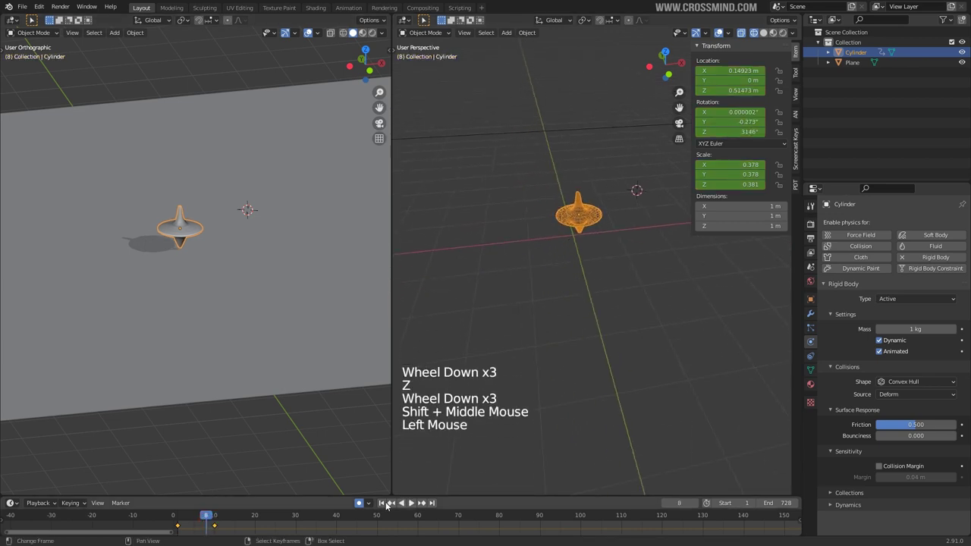
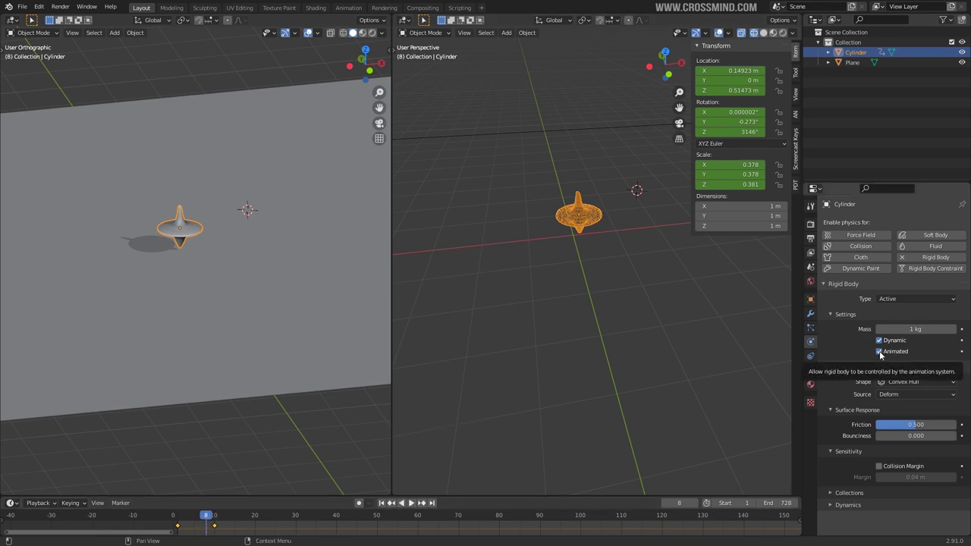
pyautogui.press('i')
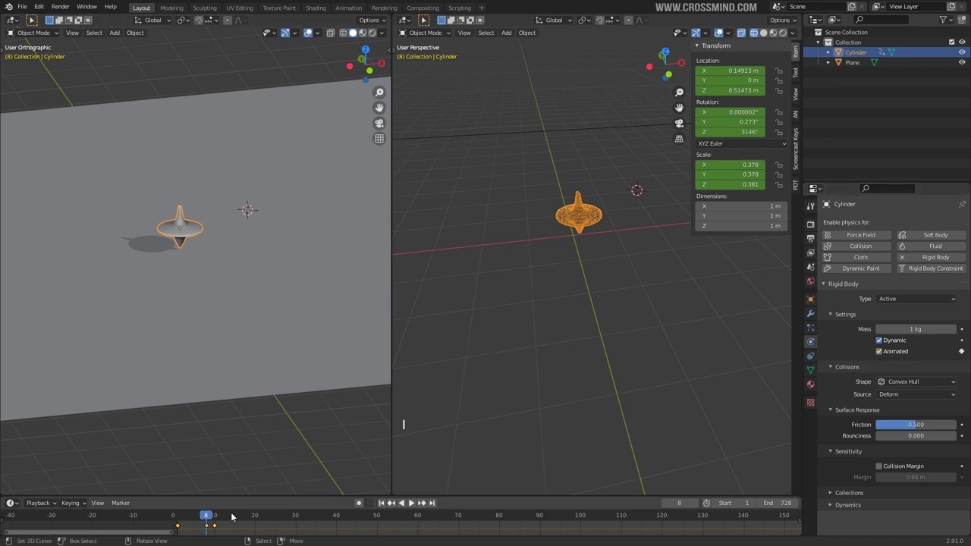
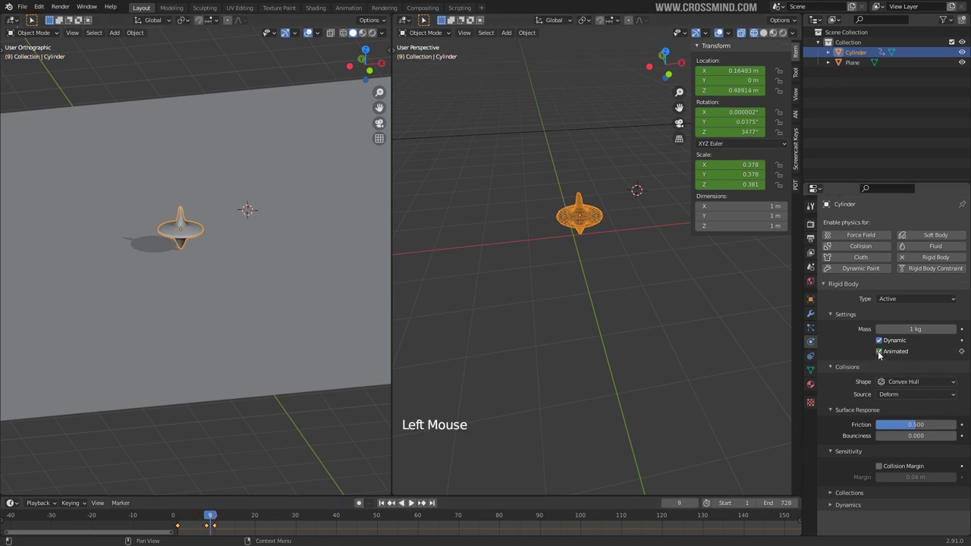
# Step: Untick Animated and key it off at frame 9 so the simulation takes over
pyautogui.click(883, 354)
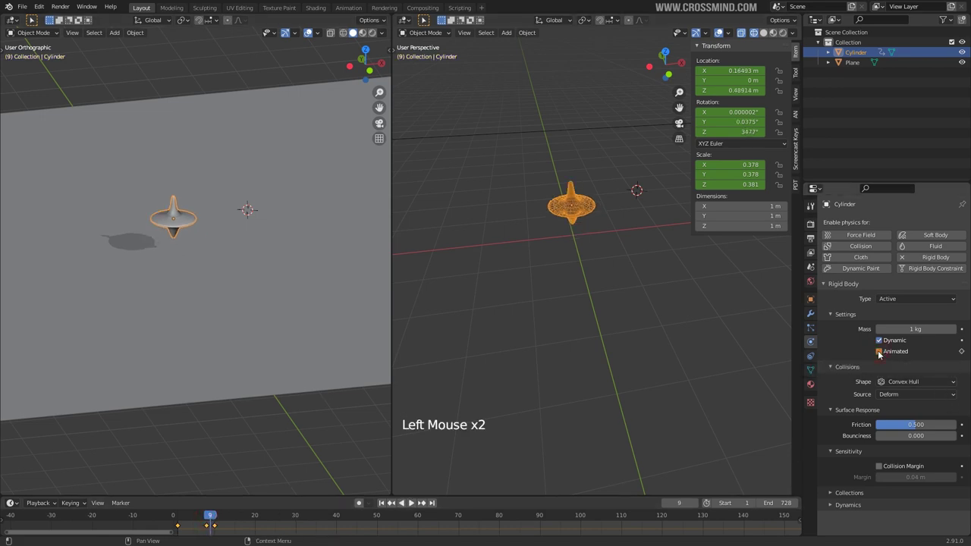
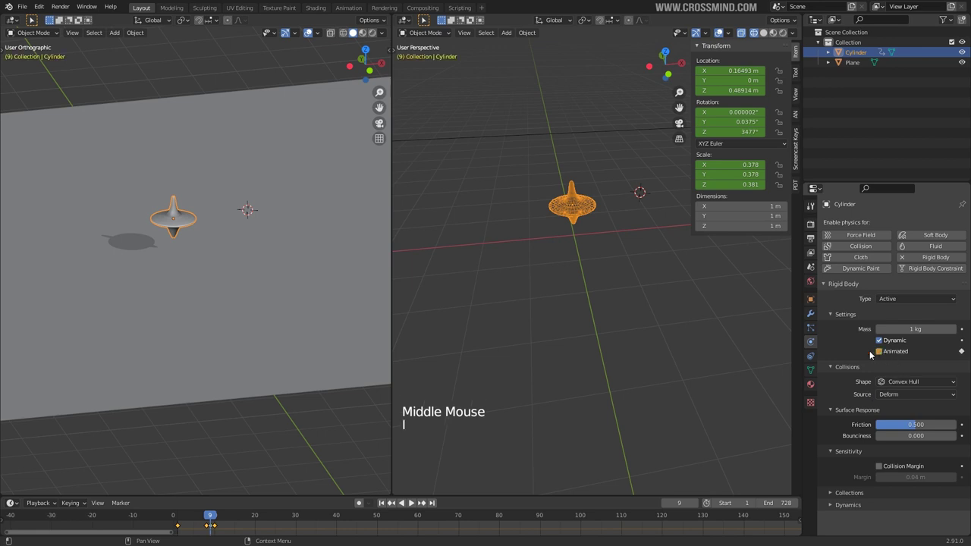
pyautogui.middleClick(551, 240)
pyautogui.middleClick(580, 292)
pyautogui.press('z')
pyautogui.scroll(3)
pyautogui.middleClick(515, 220)
pyautogui.click(390, 503)
pyautogui.middleClick(519, 342)
# Step: Play the simulation to watch the top spinning on the plane
pyautogui.press('shift+space')
pyautogui.middleClick(577, 296)
pyautogui.middleClick(530, 329)
pyautogui.middleClick(558, 263)
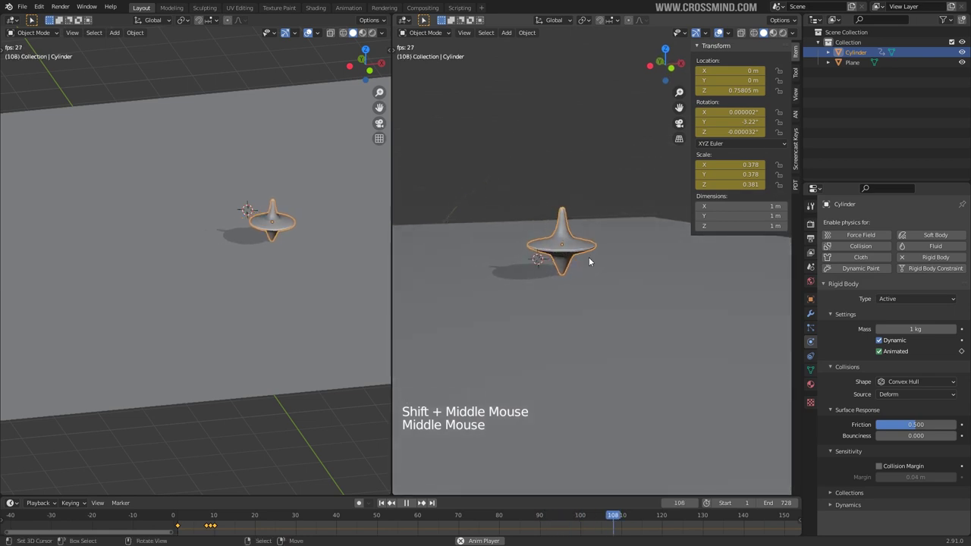
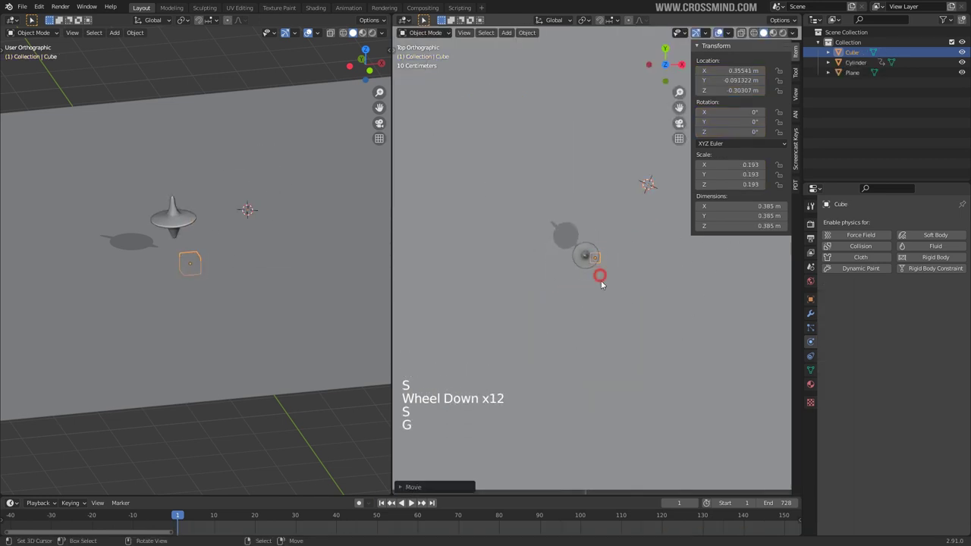
# Step: Scale the new cube down to a tiny size, viewed from above
pyautogui.scroll(3)
pyautogui.press('s')
pyautogui.scroll(3)
pyautogui.press('s')
pyautogui.scroll(3)
pyautogui.middleClick(578, 230)
# Step: Place the tiny cube on the top's disc and parent it to the cylinder with Ctrl+P
pyautogui.press('g')
pyautogui.press('s')
pyautogui.press('g')
pyautogui.middleClick(641, 207)
pyautogui.rightClick(588, 179)
pyautogui.press('ctrl+p')
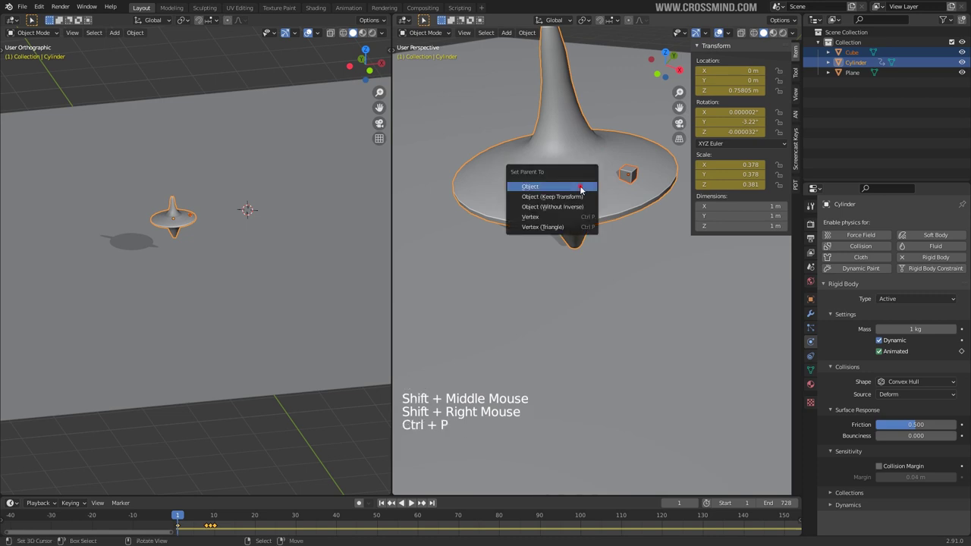
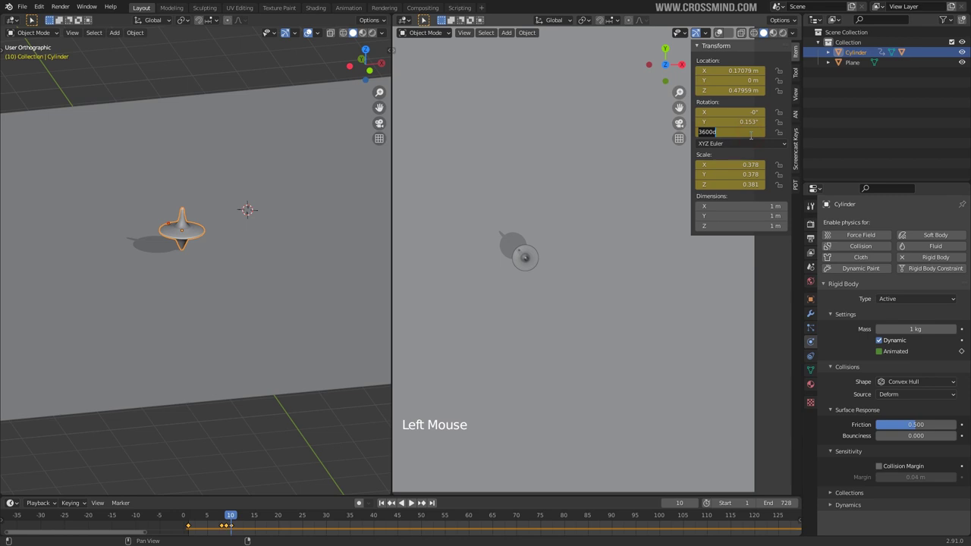
# Step: Confirm the top's Z rotation at frame 10 and keyframe it
pyautogui.press('KP_0')
pyautogui.press('i')
pyautogui.click(227, 518)
pyautogui.scroll(-3)
pyautogui.middleClick(583, 324)
pyautogui.scroll(3)
# Step: Play the simulation, stop it and return to frame 10
pyautogui.press('shift+space')
pyautogui.scroll(3)
pyautogui.scroll(-3)
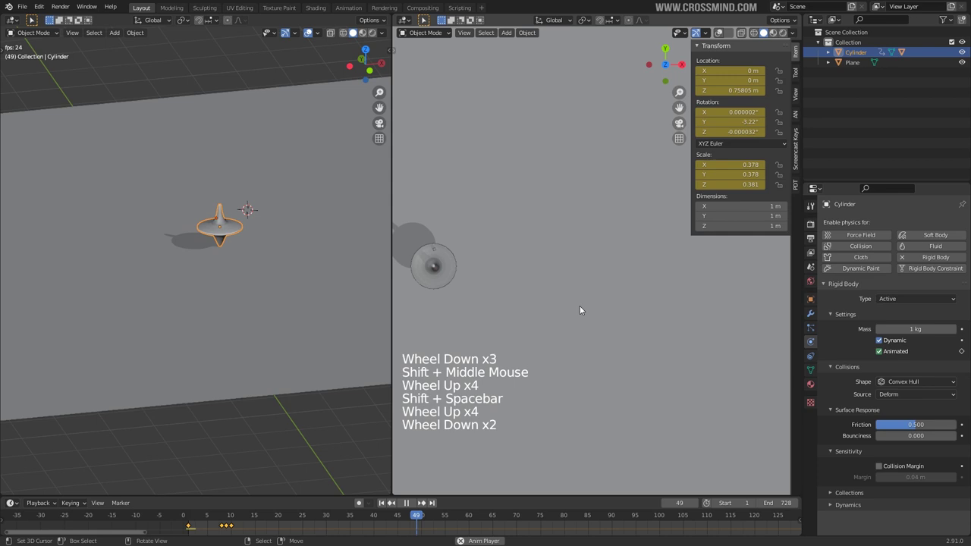
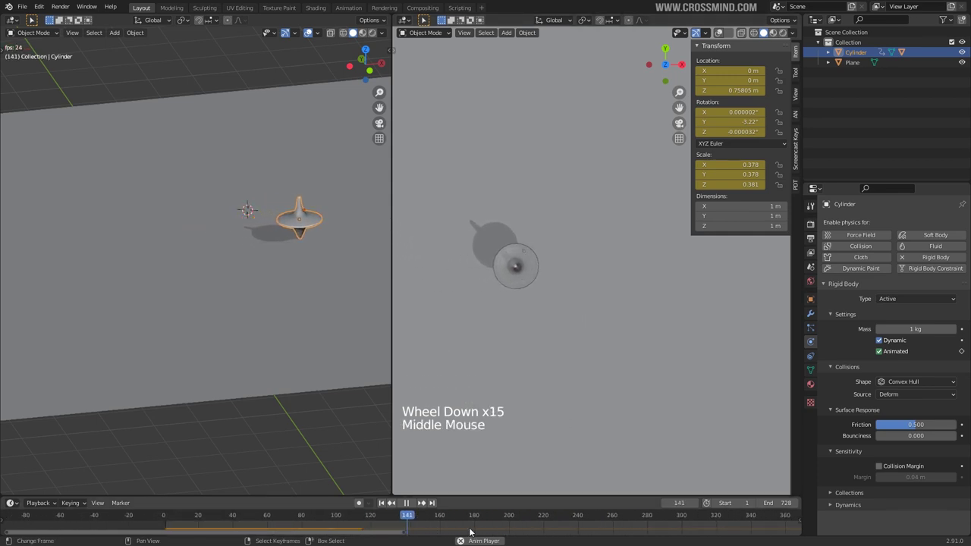
pyautogui.press('shift+space')
pyautogui.press('KP_0')
# Step: Re-edit the top's Rotation Z value at frame 10 and re-key it
pyautogui.click(566, 356)
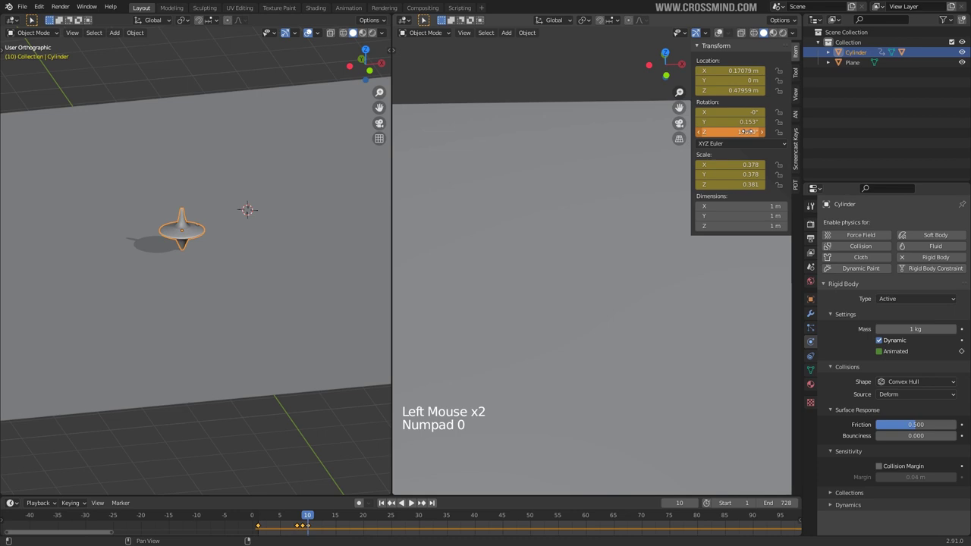
pyautogui.press('i')
pyautogui.press('i')
pyautogui.press('i')
pyautogui.rightClick(262, 528)
pyautogui.press('v')
pyautogui.rightClick(340, 530)
# Step: Replay the simulation, orbiting to watch the top whirl across the plane with the cube
pyautogui.press('shift+space')
pyautogui.click(568, 301)
pyautogui.middleClick(569, 301)
pyautogui.middleClick(556, 303)
pyautogui.scroll(-3)
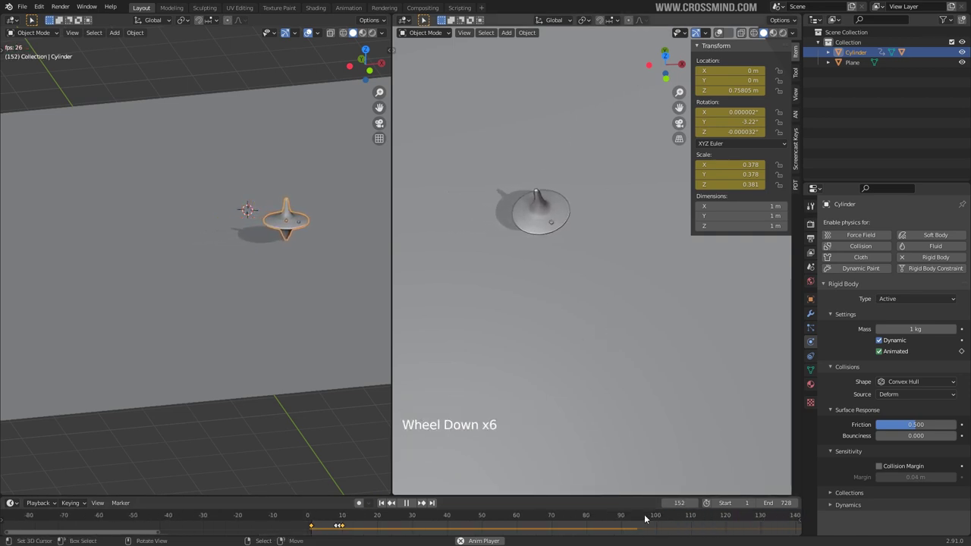
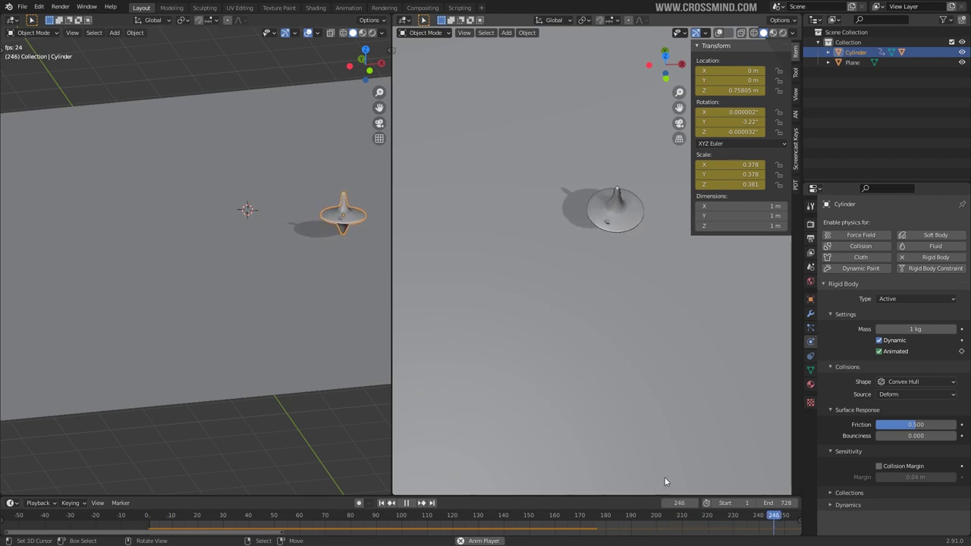
pyautogui.middleClick(649, 371)
pyautogui.middleClick(590, 351)
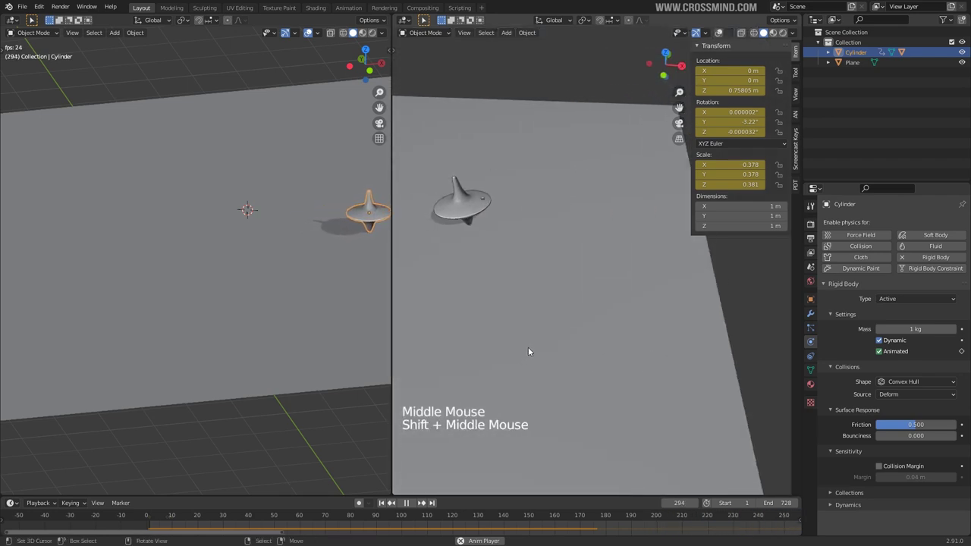
pyautogui.middleClick(544, 330)
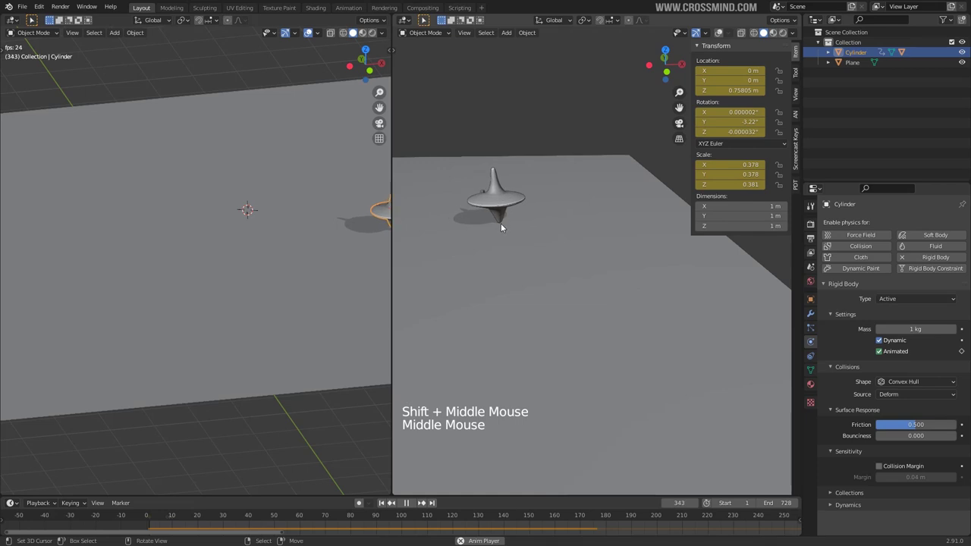
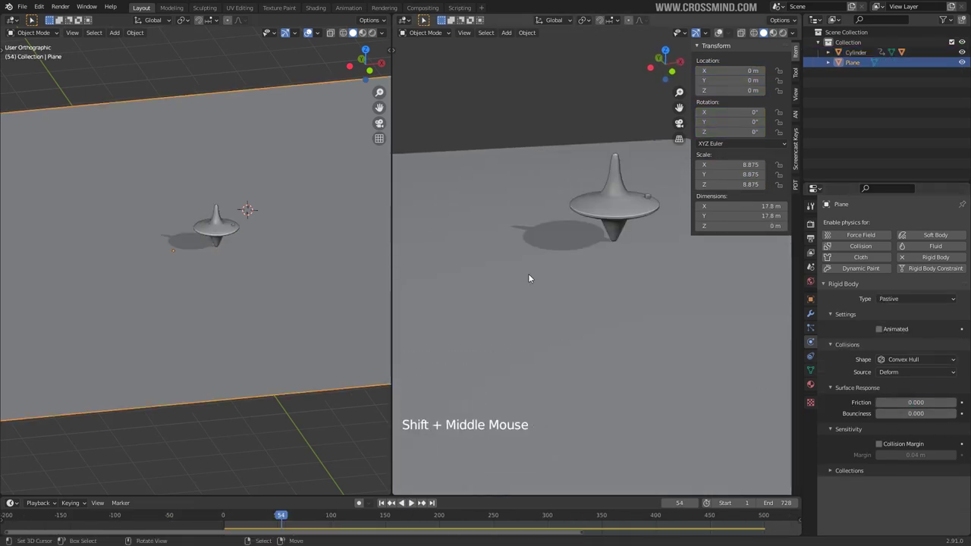
# Step: In top view, add a Bezier circle curve around the spinning top via Shift+A
pyautogui.press('KP_7')
pyautogui.middleClick(497, 336)
pyautogui.press('shift+a')
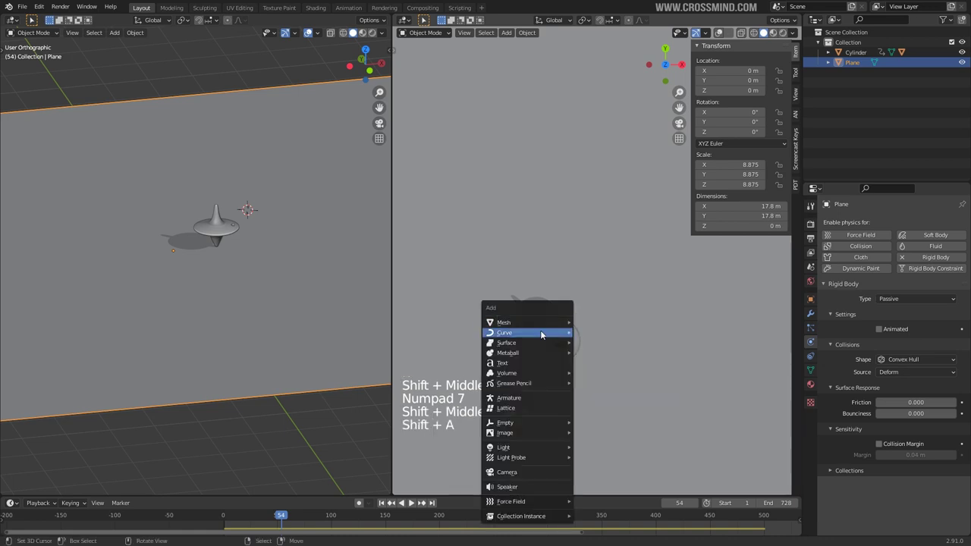
pyautogui.scroll(-3)
pyautogui.middleClick(544, 309)
pyautogui.scroll(3)
# Step: Play the simulation briefly and stop it
pyautogui.click(299, 521)
pyautogui.press('shift+space')
pyautogui.scroll(-3)
pyautogui.scroll(3)
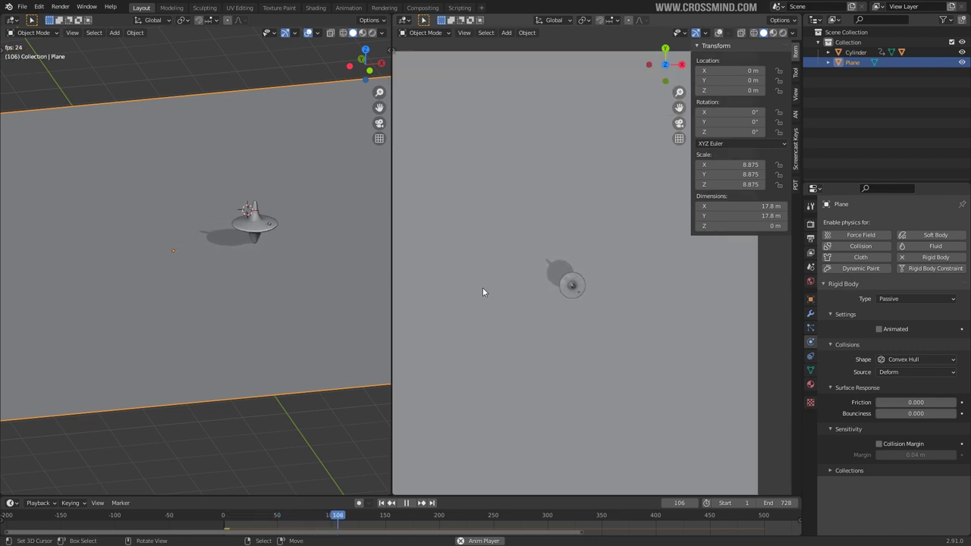
pyautogui.press('shift+space')
# Step: Undo stray edits and rewind to frame 0, returning the top to its start
pyautogui.middleClick(607, 315)
pyautogui.scroll(3)
pyautogui.middleClick(587, 296)
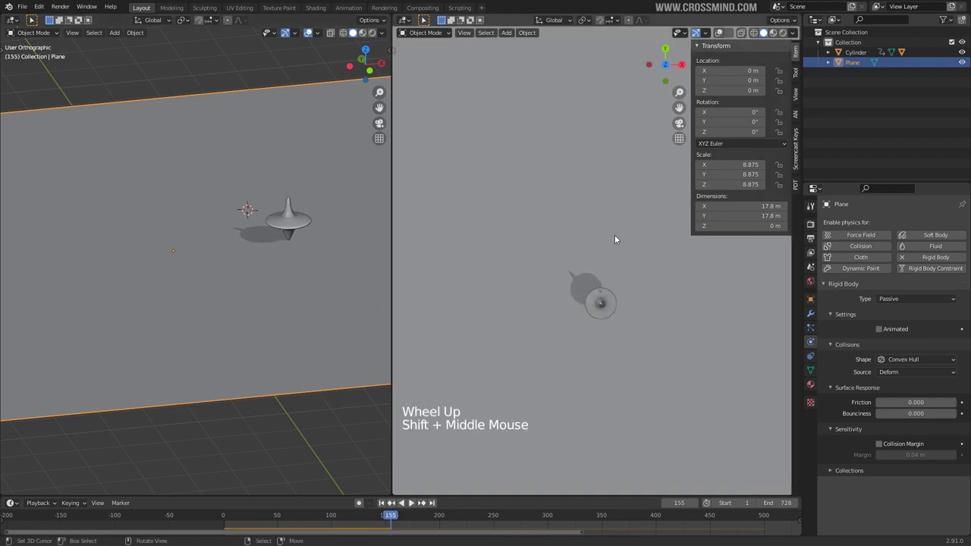
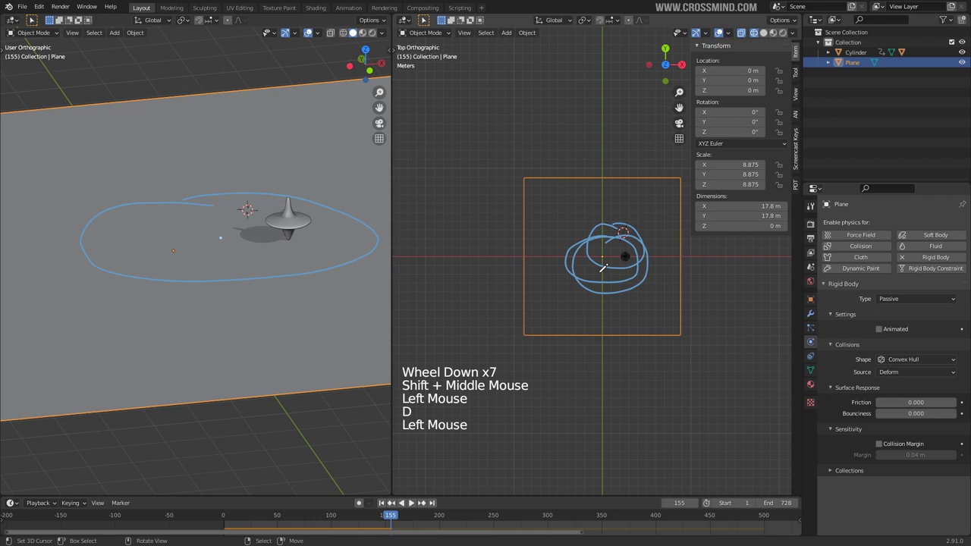
pyautogui.press('d')
pyautogui.press('ctrl+z')
pyautogui.press('ctrl+z')
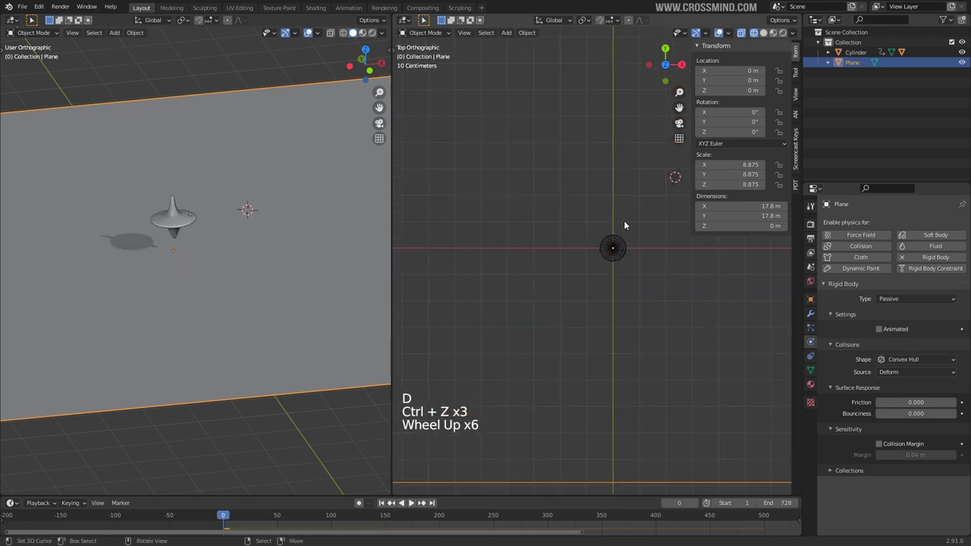
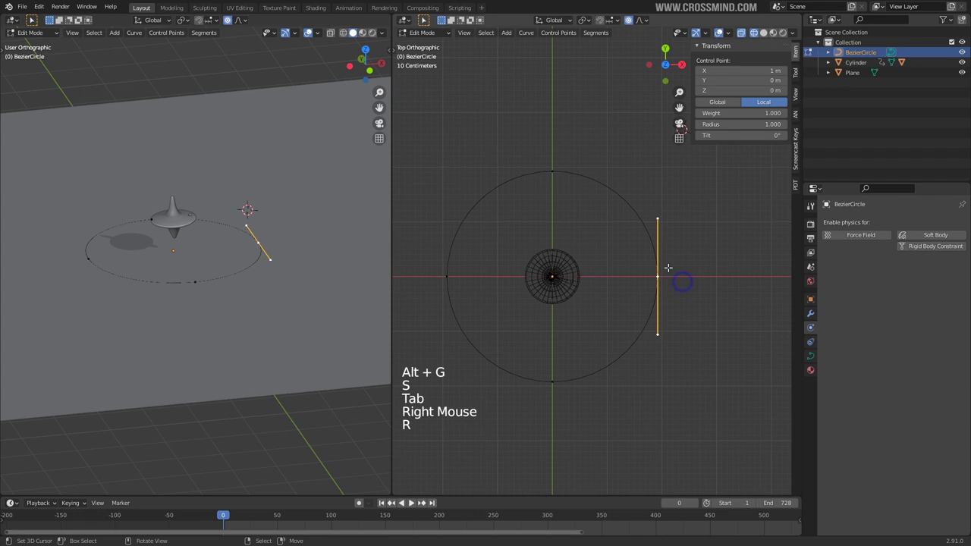
# Step: Select all four control points of the Bezier circle and set their handle type to Vector
pyautogui.press('r')
pyautogui.press('a')
pyautogui.press('v')
pyautogui.press('v')
pyautogui.press('ctrl+z')
pyautogui.press('v')
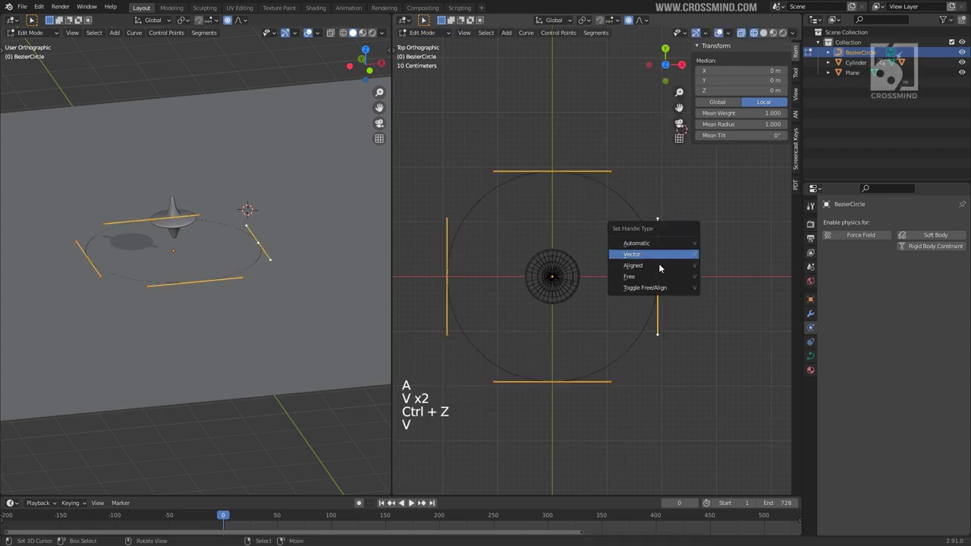